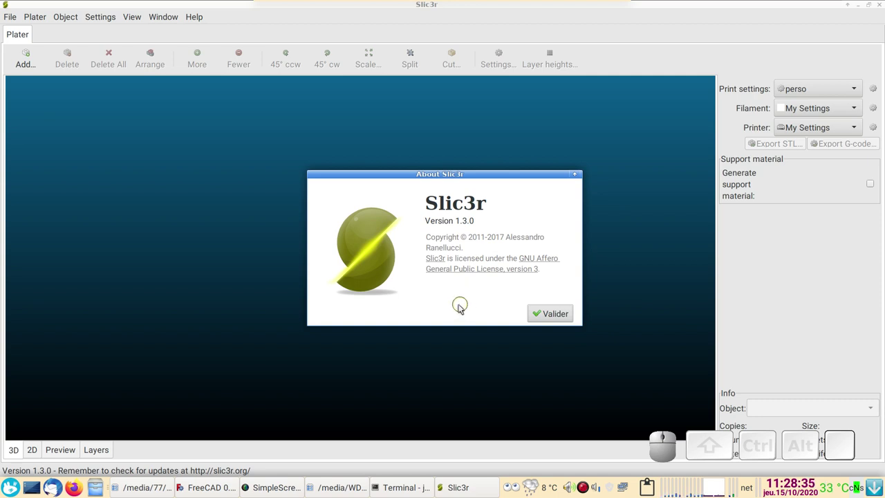
Dismiss the About Slic3r 1.3.0 dialog with Valider, leaving the empty plater.
left_click(552, 317)
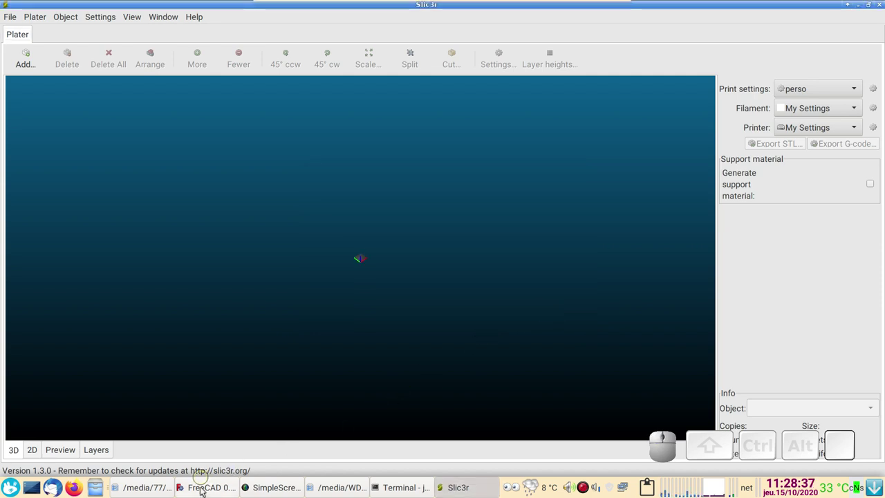
Bring FreeCAD's poisson document forward, close its About dialog and orbit the fish until it is face-on.
left_click(823, 437)
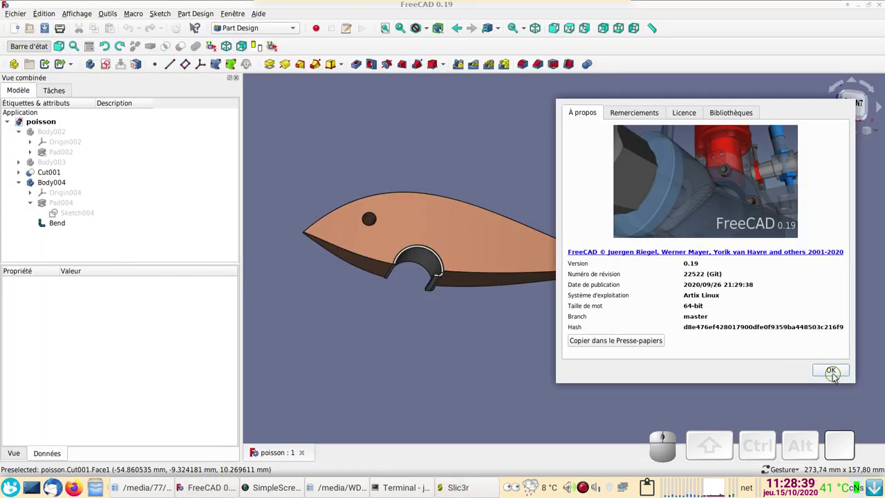
left_click(837, 377)
scroll("up", 3)
scroll("down", 3)
left_click_drag(465, 351, 439, 307)
left_click_drag(425, 269, 602, 205)
left_click_drag(604, 206, 562, 261)
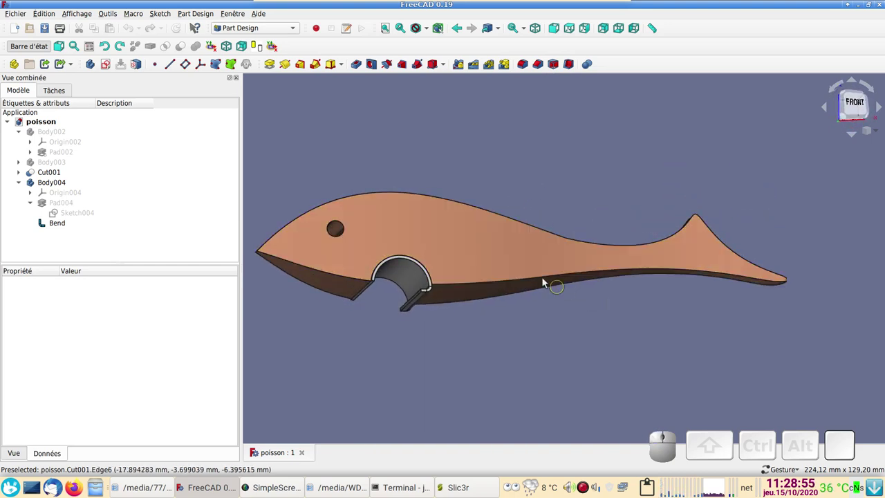
left_click_drag(542, 279, 529, 290)
left_click_drag(613, 318, 607, 335)
left_click_drag(657, 331, 466, 284)
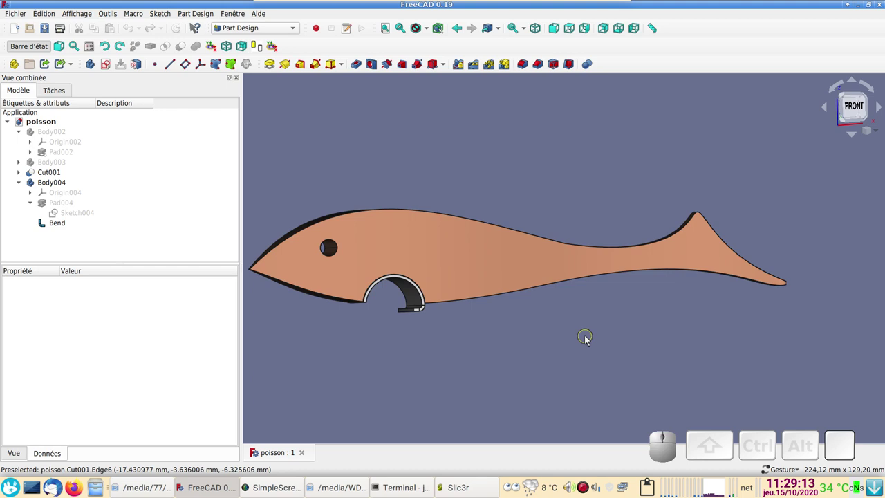
left_click_drag(628, 321, 645, 333)
right_click(483, 340)
left_click_drag(571, 310, 636, 314)
right_click(633, 315)
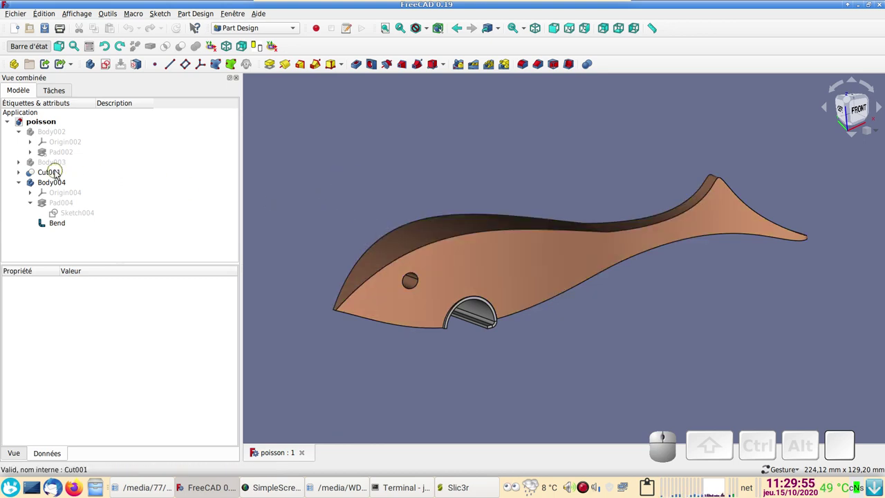
left_click(60, 175)
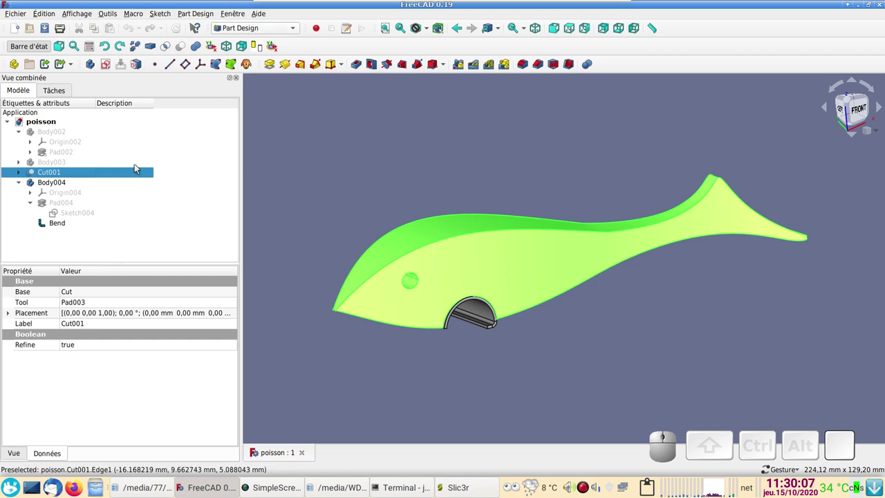
left_click(131, 175)
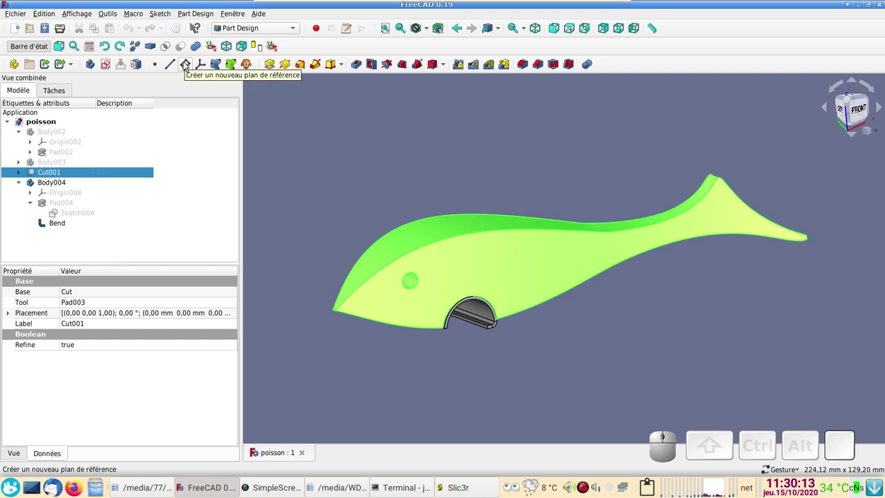
left_click(188, 66)
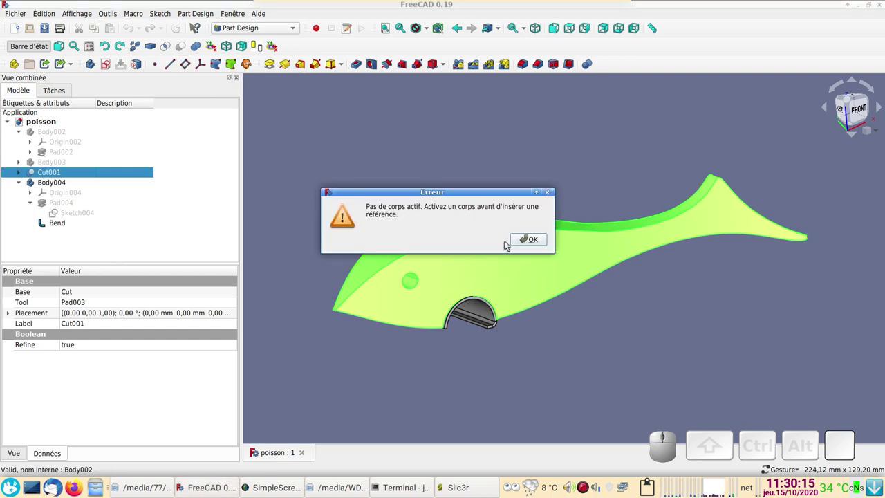
left_click(525, 239)
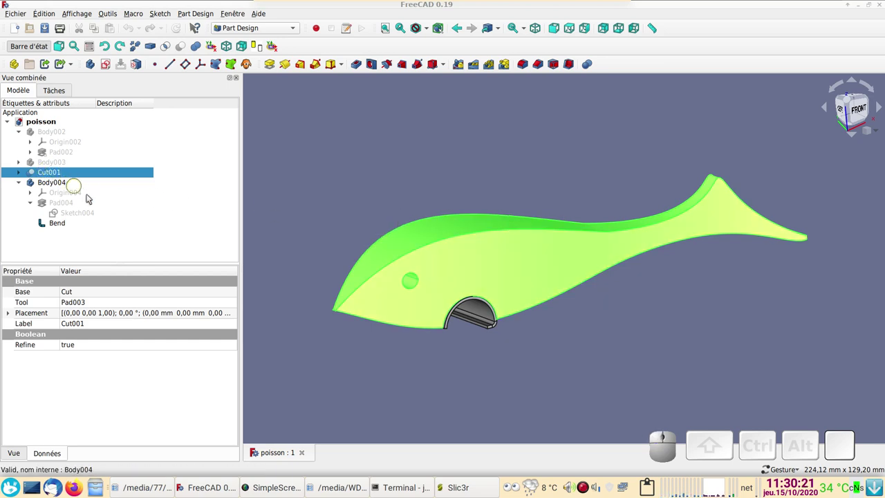
Create a new Body005 from the selected Cut001 fish and check its BaseFeature.
left_click(86, 173)
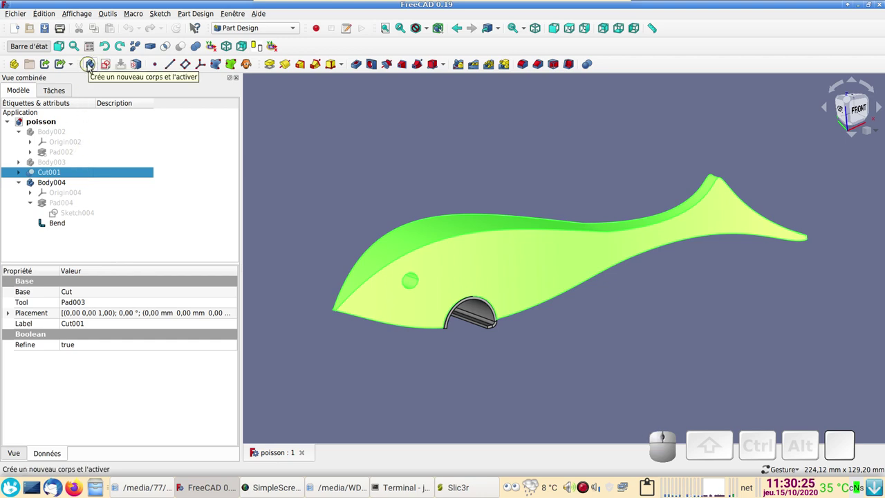
left_click(91, 67)
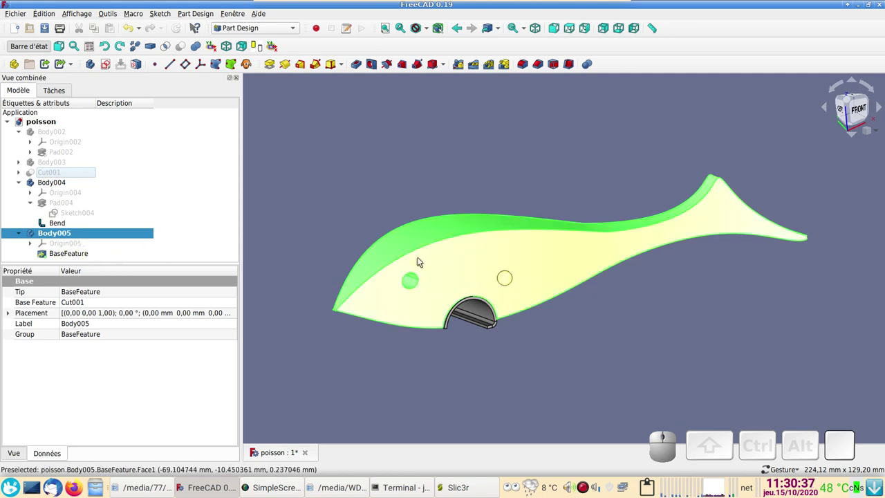
left_click(77, 255)
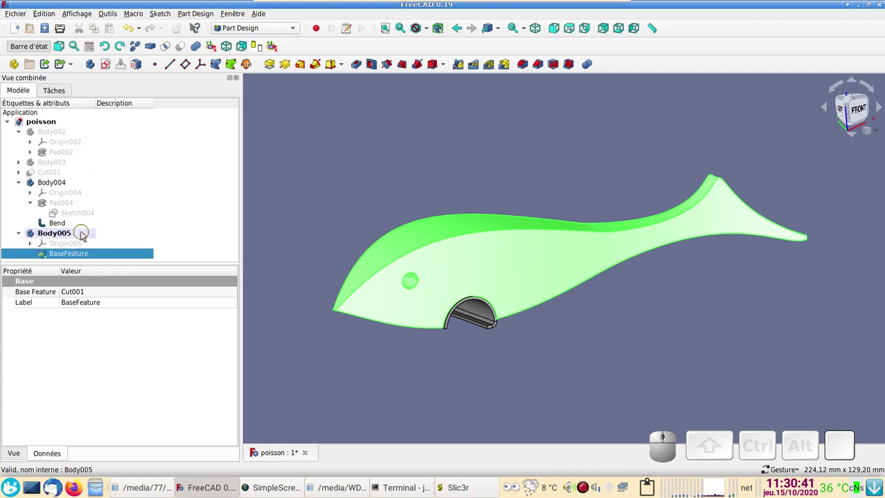
Make Body005 the active body through Activer/désactiver le corps in its context menu.
left_click(85, 236)
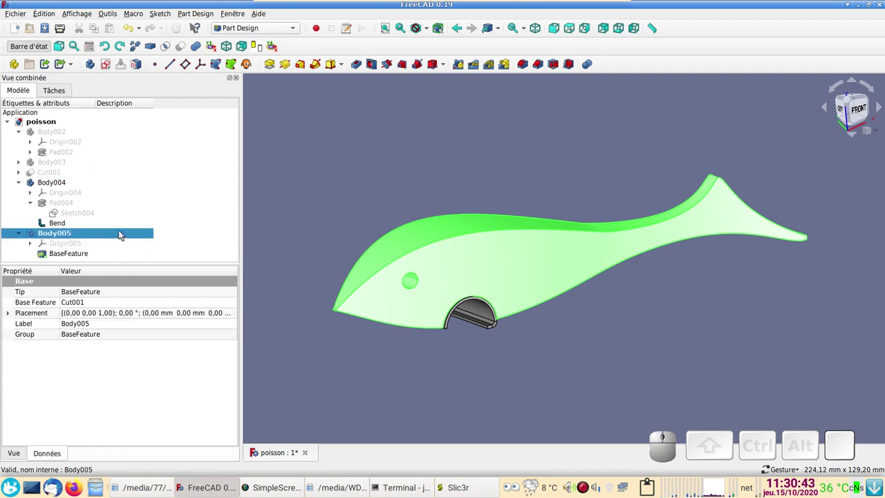
right_click(124, 235)
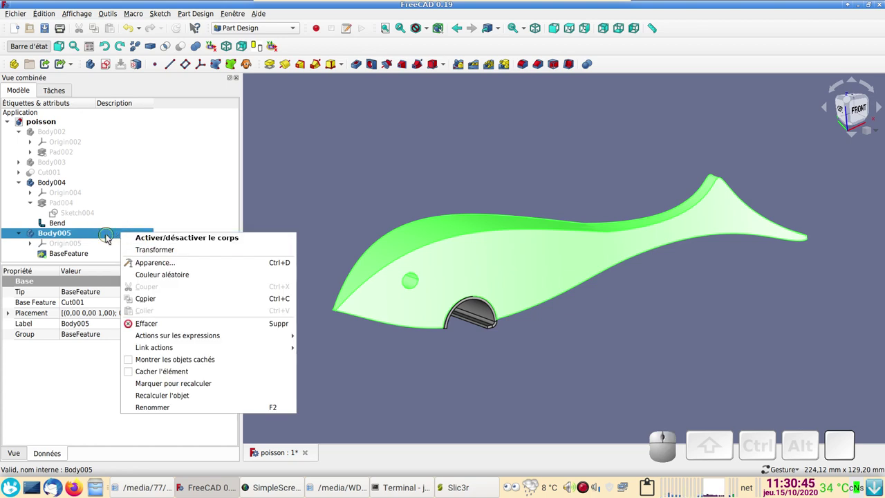
left_click(163, 244)
left_click(24, 238)
left_click(81, 250)
right_click(76, 236)
left_click(93, 241)
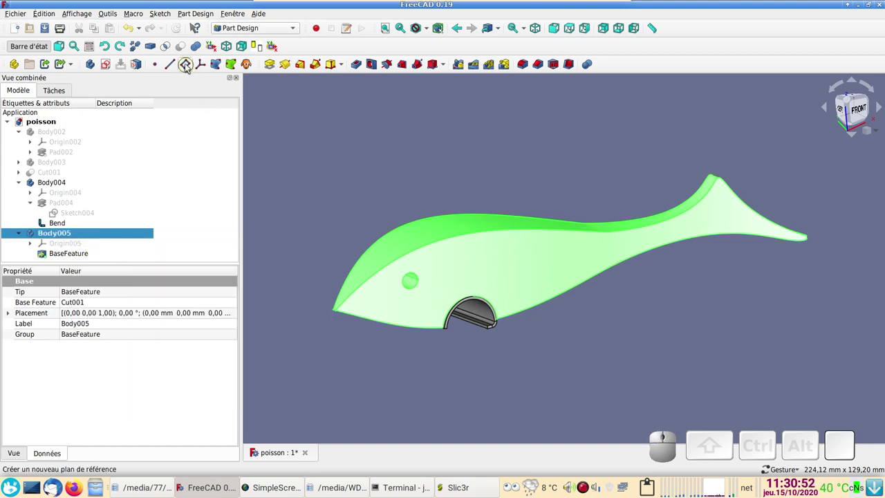
Add a DatumPlane to Body005 through the fish's thickness, accepting it without attachment, and select it.
left_click(188, 65)
left_click_drag(352, 192, 610, 268)
left_click_drag(652, 286, 265, 194)
left_click(146, 119)
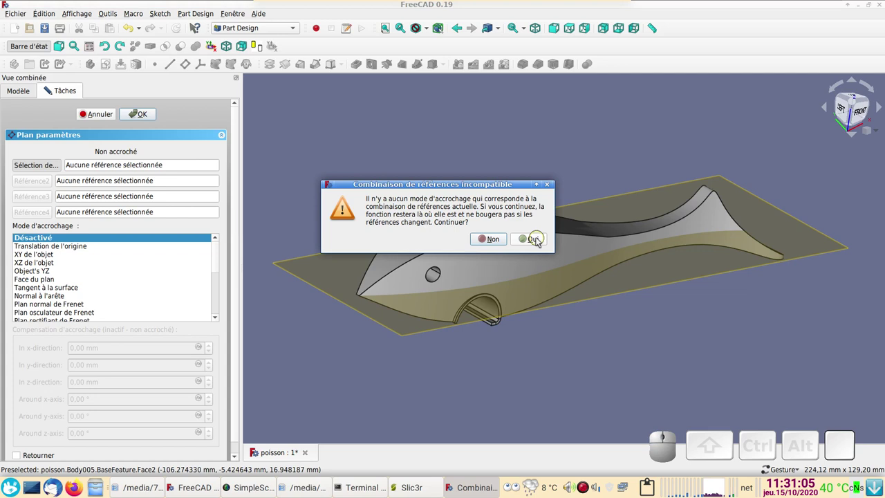
left_click(539, 242)
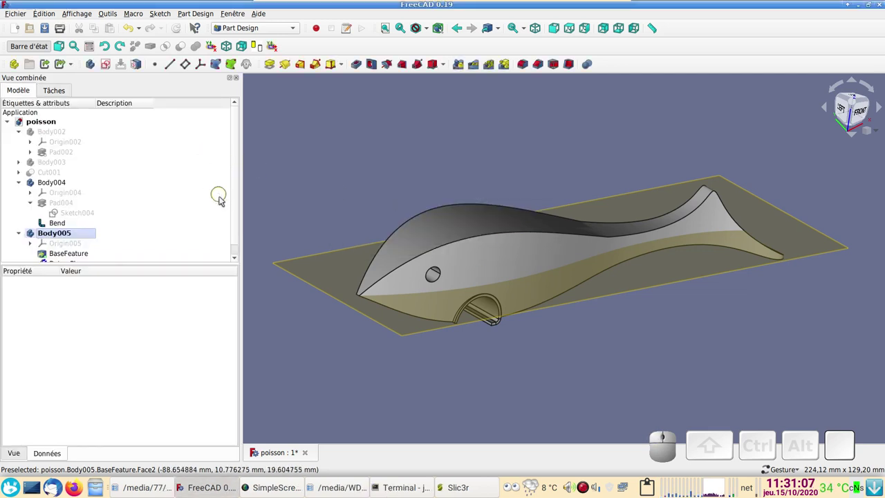
scroll("down", 3)
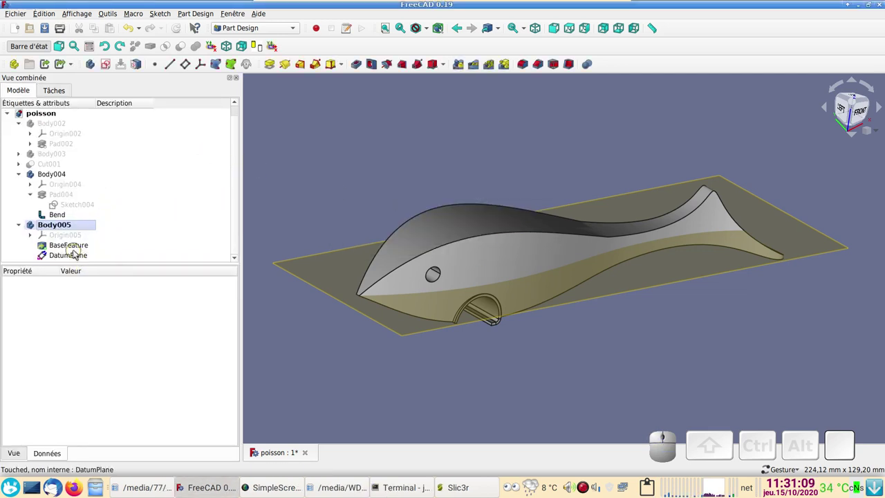
left_click(80, 260)
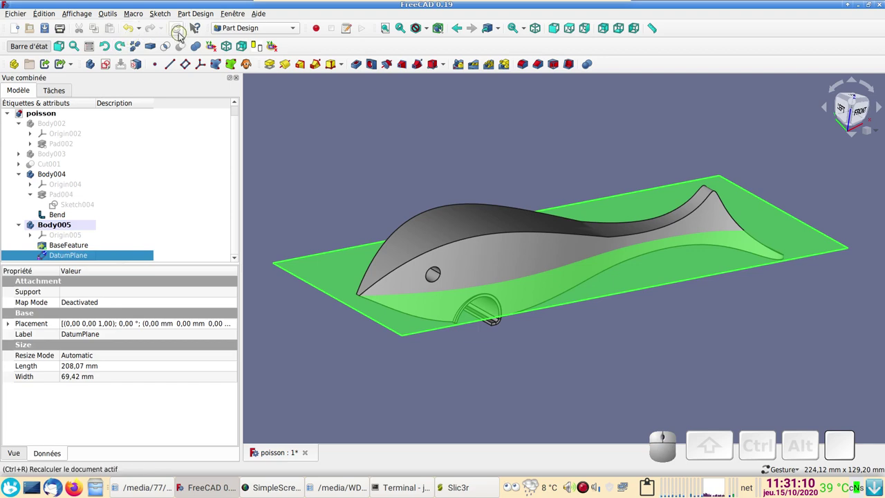
Recompute the document, adjust the view of the fish and switch to the Part workbench.
left_click(182, 35)
left_click(99, 259)
key("space")
left_click_drag(445, 353, 477, 366)
scroll("up", 3)
scroll("down", 3)
right_click(519, 383)
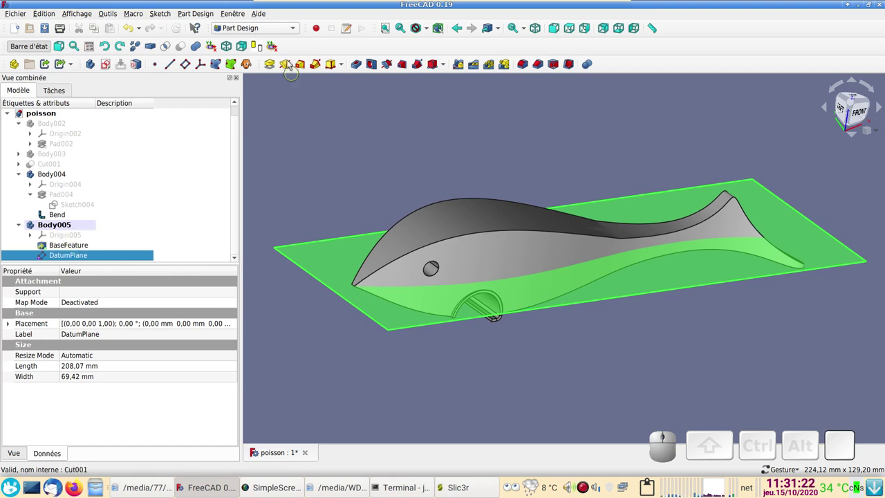
left_click(267, 30)
left_click(264, 23)
Select the fish BaseFeature with the DatumPlane and try the Scinder split operations, abandoning the failed attempt.
left_click(475, 246)
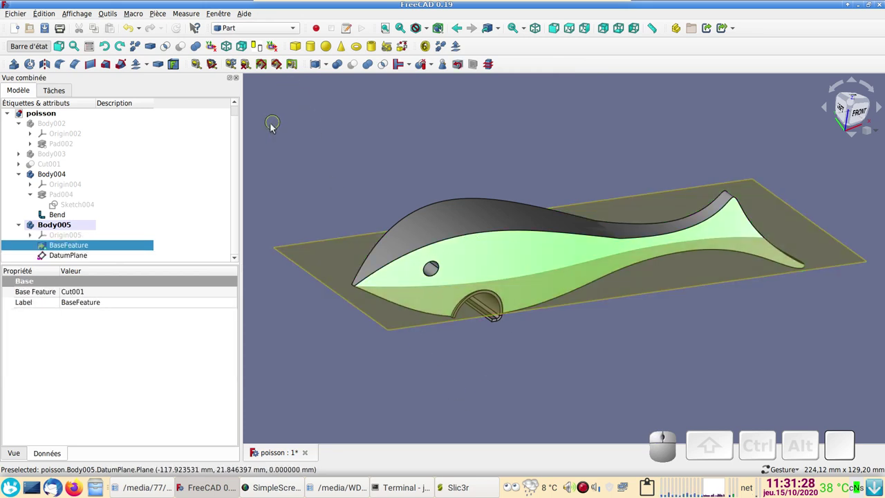
left_click(436, 71)
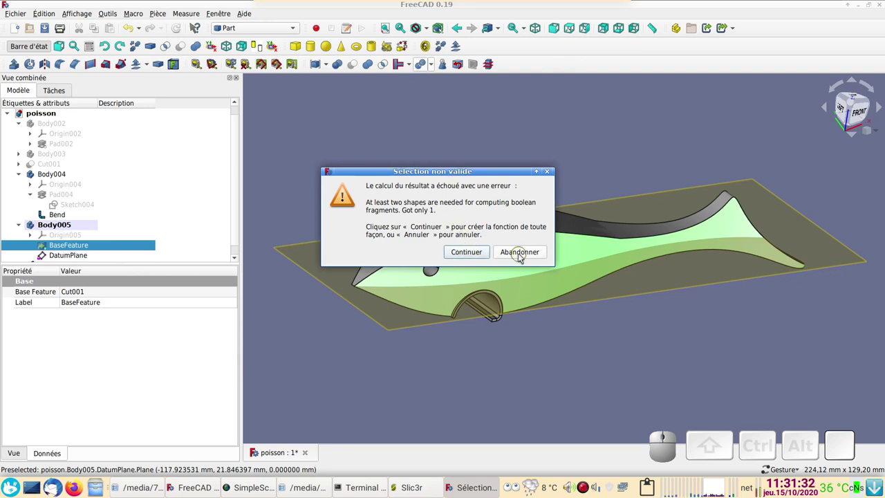
left_click(523, 257)
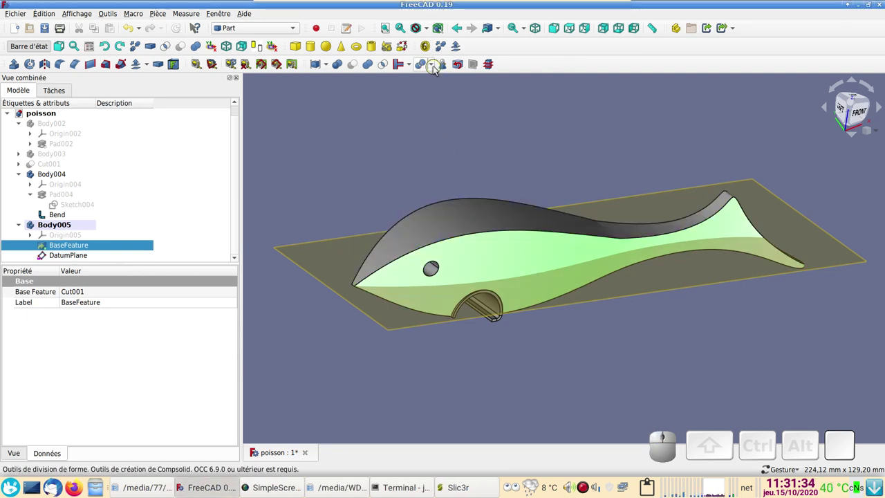
left_click(437, 69)
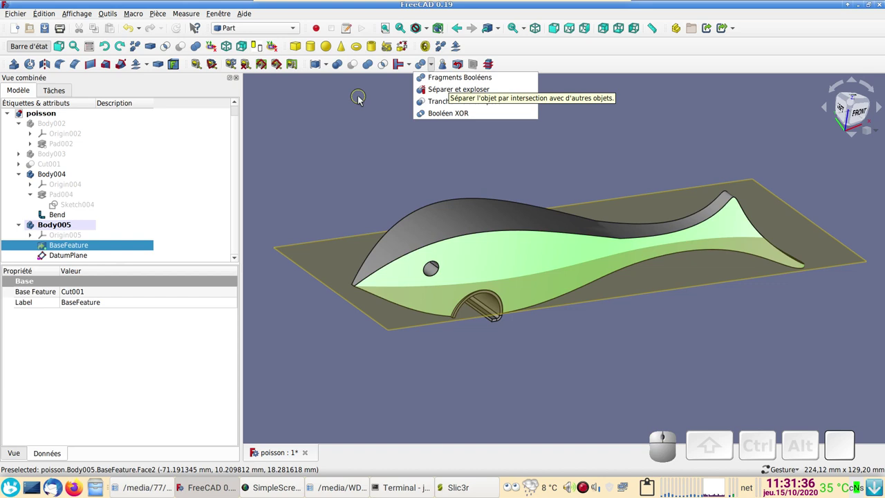
left_click(363, 99)
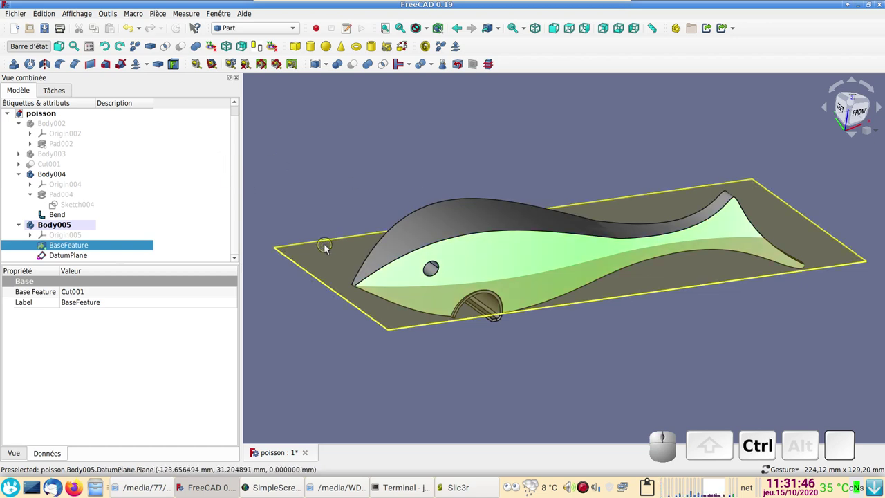
left_click(329, 248)
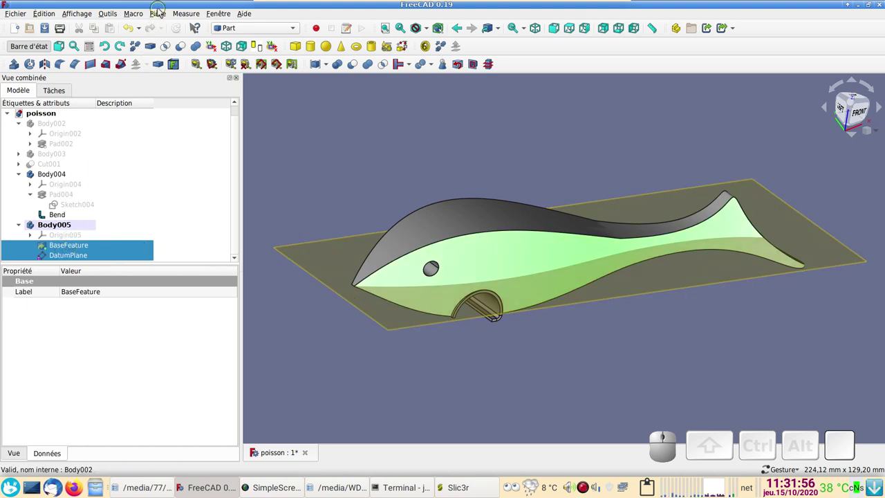
Slice the fish apart along the datum plane and expand the resulting Exploded Slice group.
left_click(161, 16)
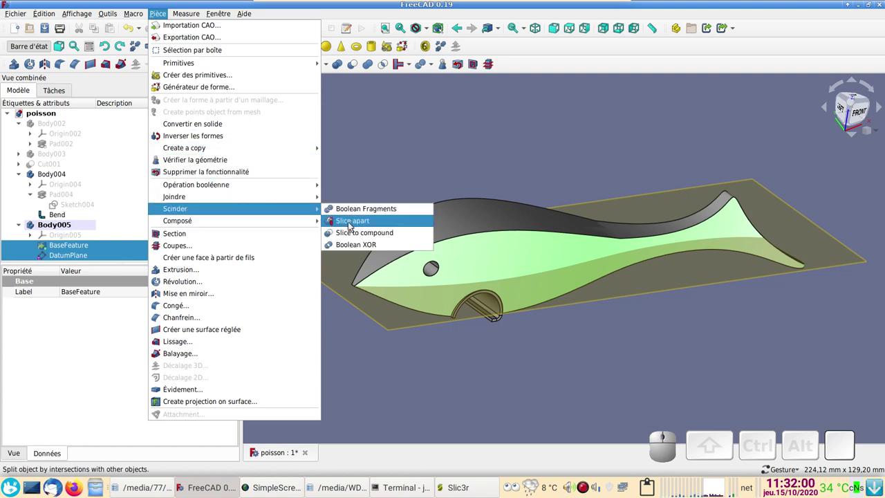
left_click(353, 226)
left_click_drag(632, 361, 217, 253)
scroll("down", 3)
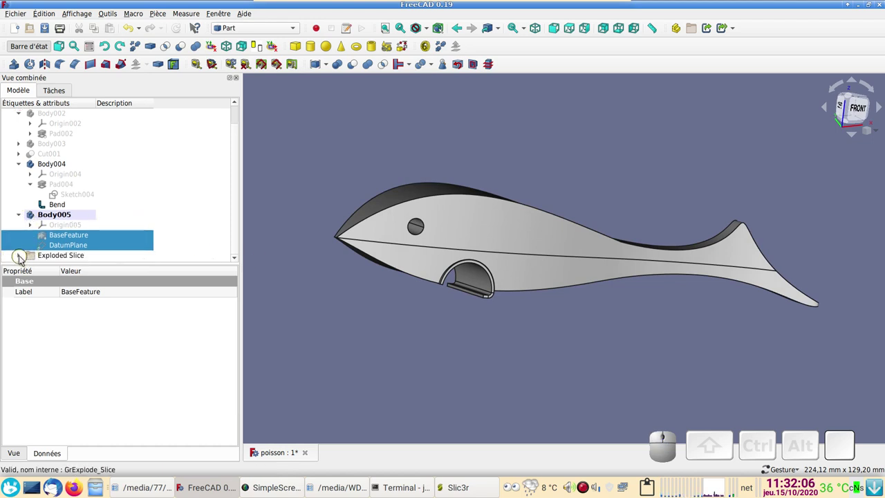
left_click(23, 258)
scroll("down", 3)
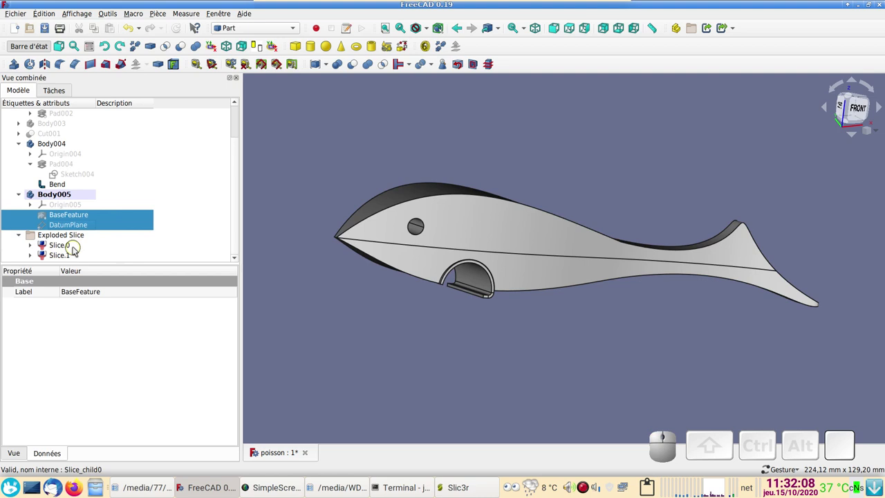
Toggle and select the two halves Slice.0 and Slice.1 to verify the split.
left_click(78, 251)
key("space")
key("space")
left_click(71, 259)
key("space")
key("space")
left_click(537, 337)
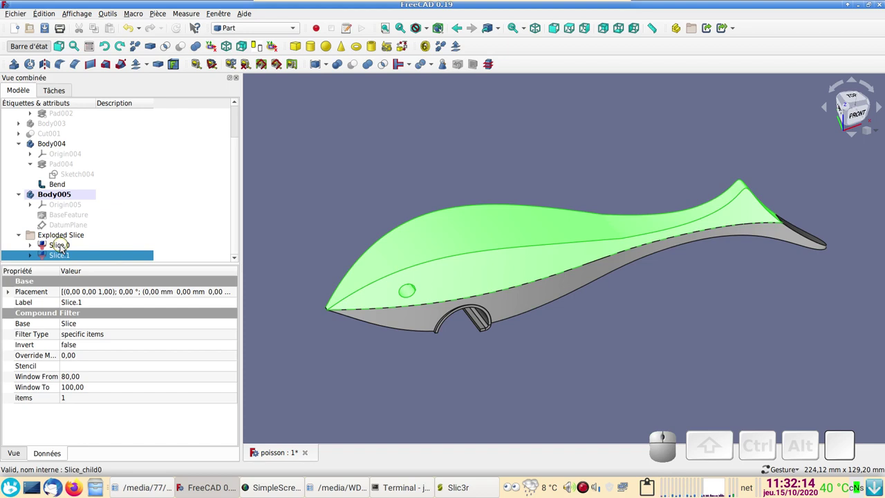
Select Slice.0 and switch to the Mesh Design workbench.
left_click(65, 248)
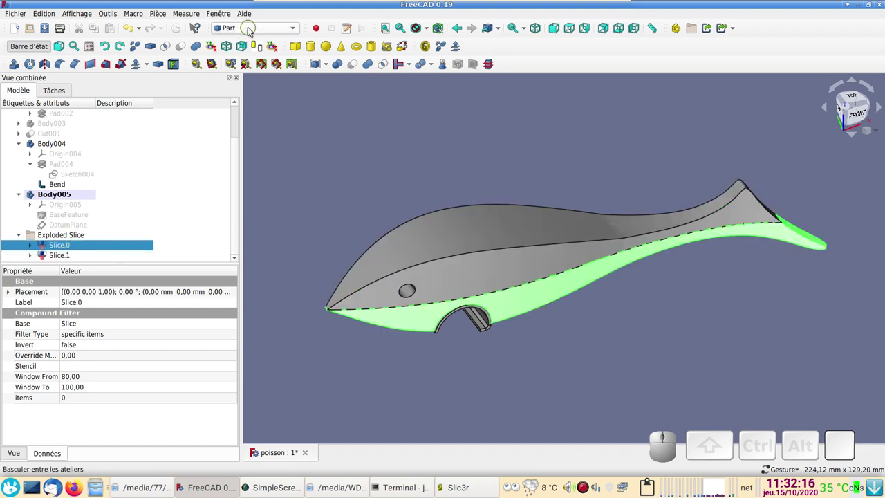
left_click(252, 30)
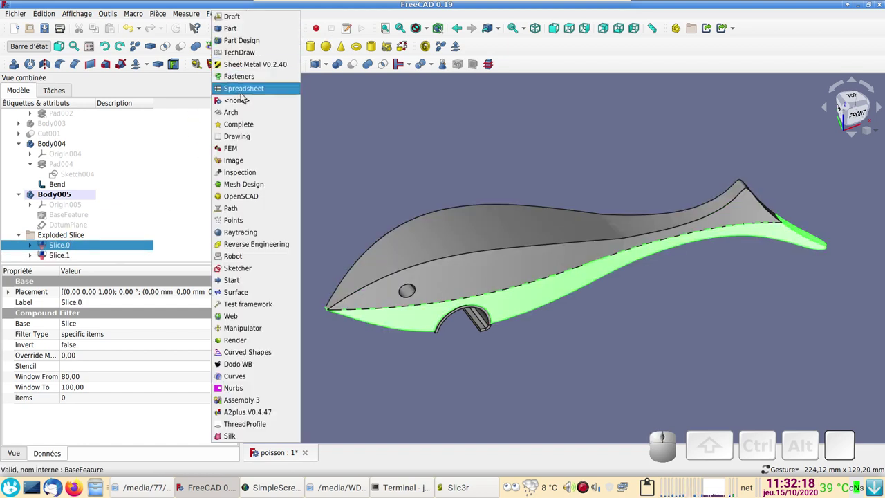
left_click(259, 186)
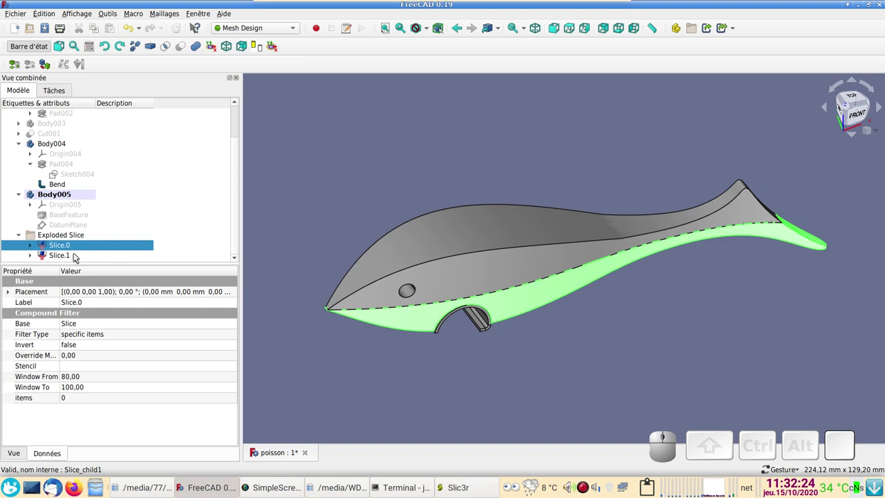
Tessellate Slice.0 and Slice.1 into Slice.0 (Meshed) and Slice.1 (Meshed).
left_click(76, 257)
left_click(77, 253)
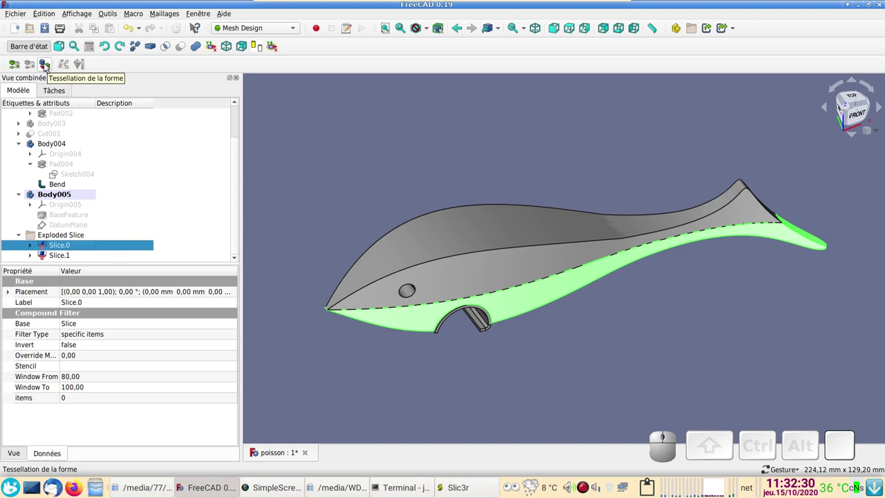
left_click(49, 67)
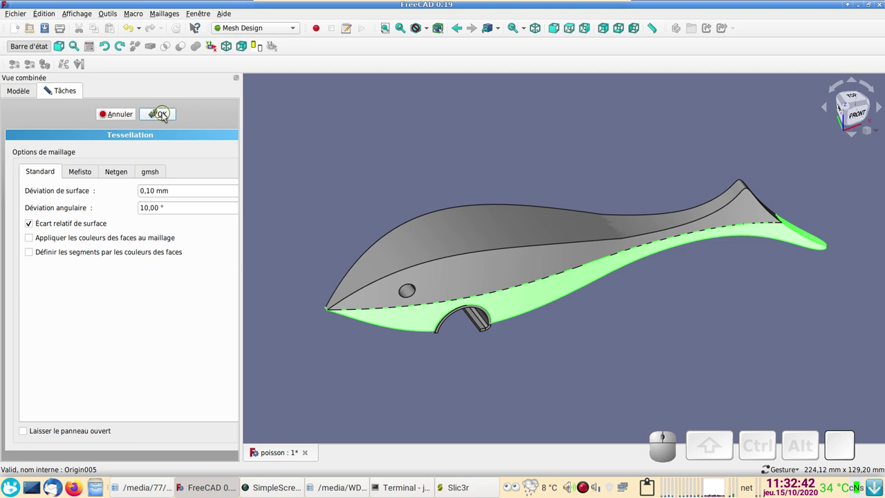
left_click(166, 118)
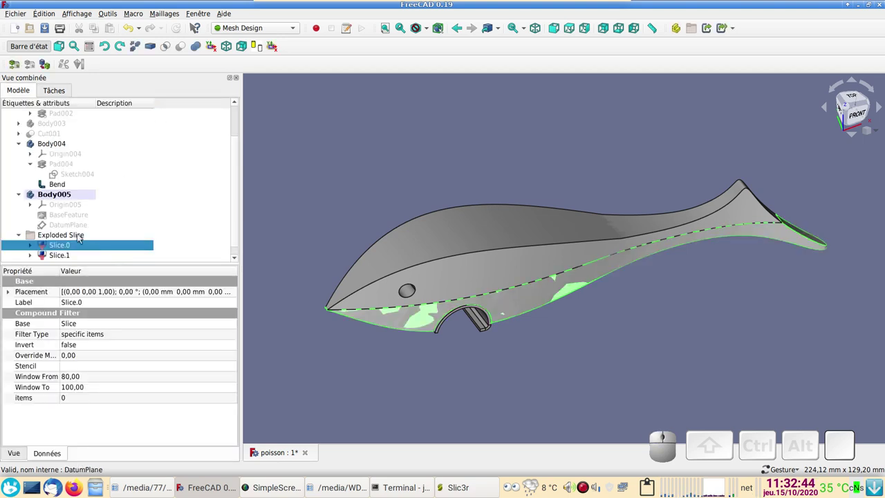
scroll("down", 3)
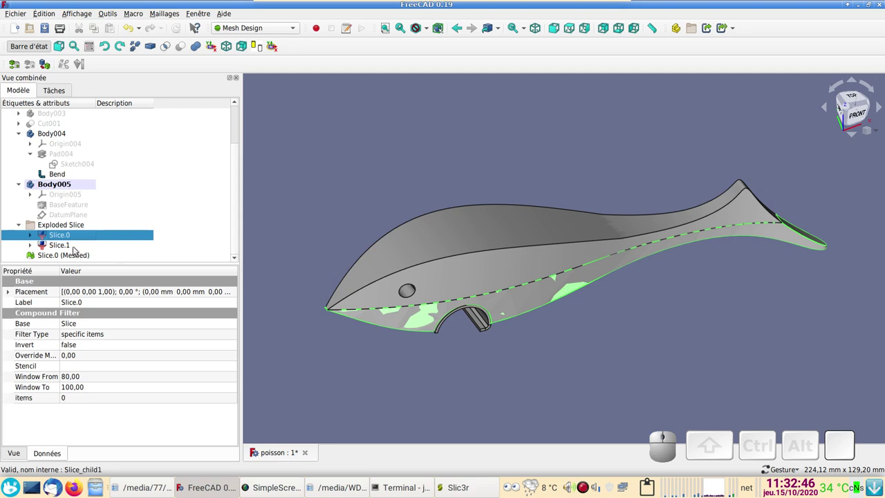
left_click(76, 249)
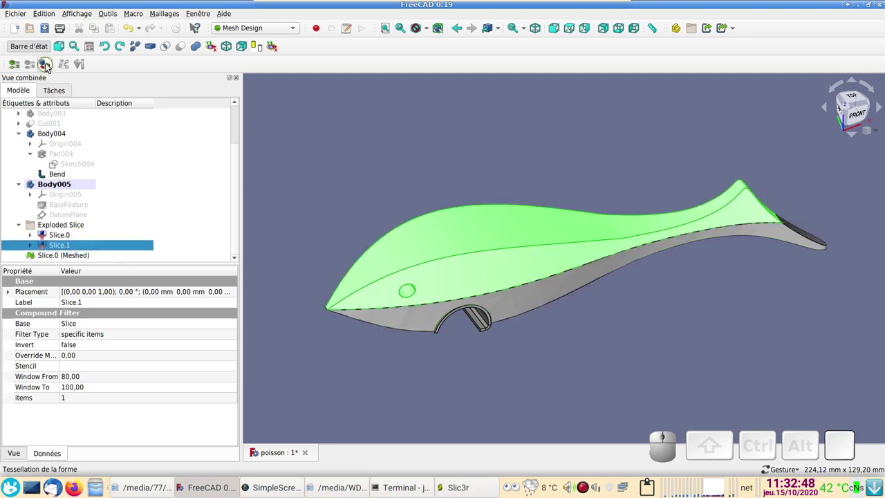
left_click(50, 66)
left_click(171, 117)
scroll("down", 3)
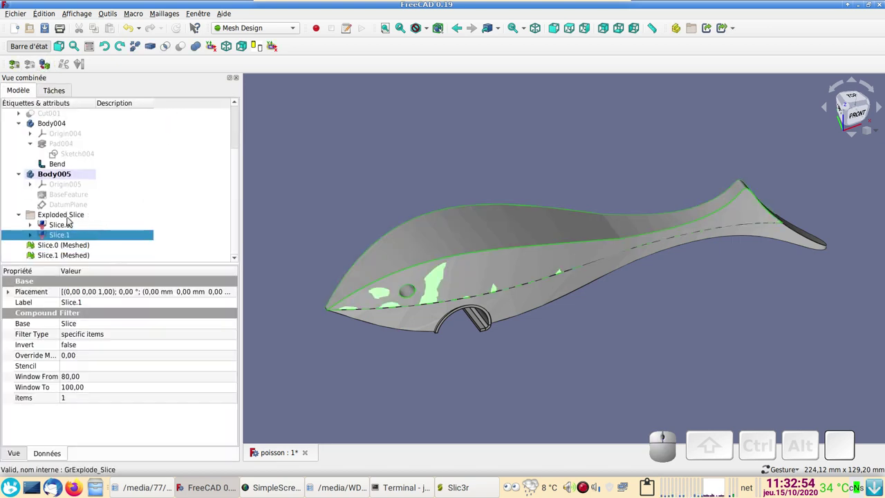
Hide the Exploded Slice solids and select the meshed lower half.
left_click(72, 216)
key("space")
left_click(78, 248)
left_click(76, 261)
left_click(74, 251)
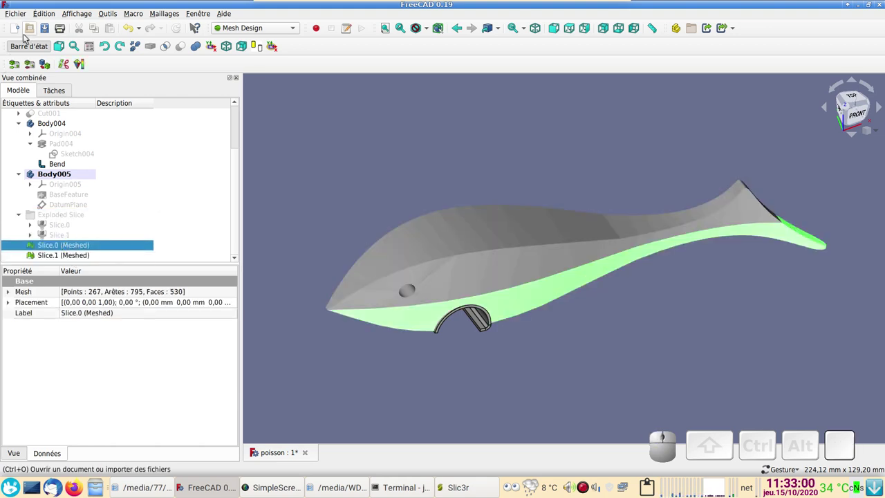
Export Slice.0 (Meshed) as poisson-bas.stl into the poisson folder and check it in Dolphin.
left_click(19, 18)
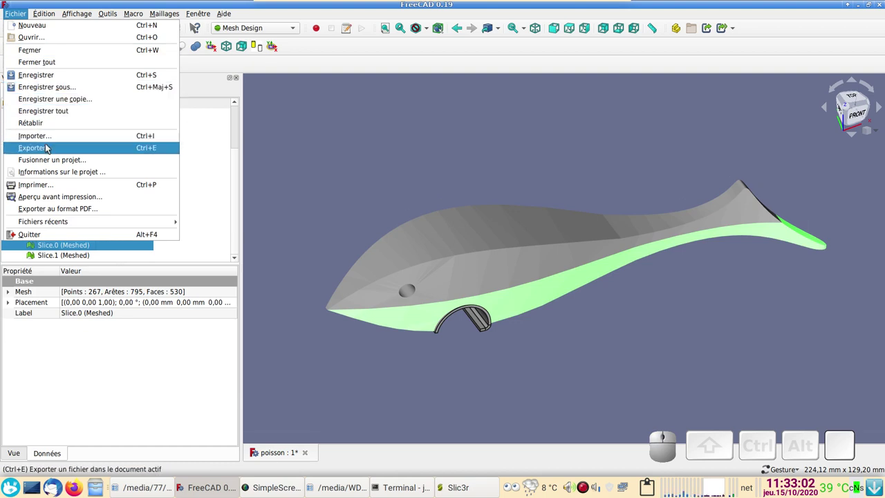
left_click(50, 147)
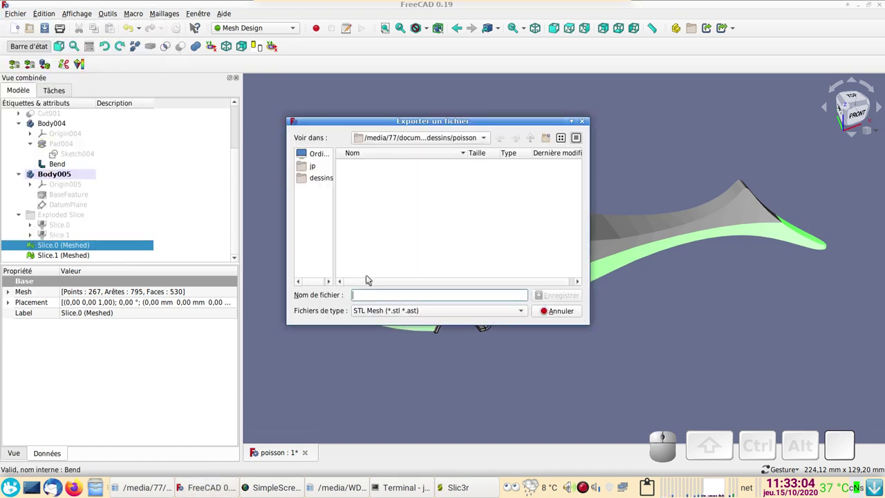
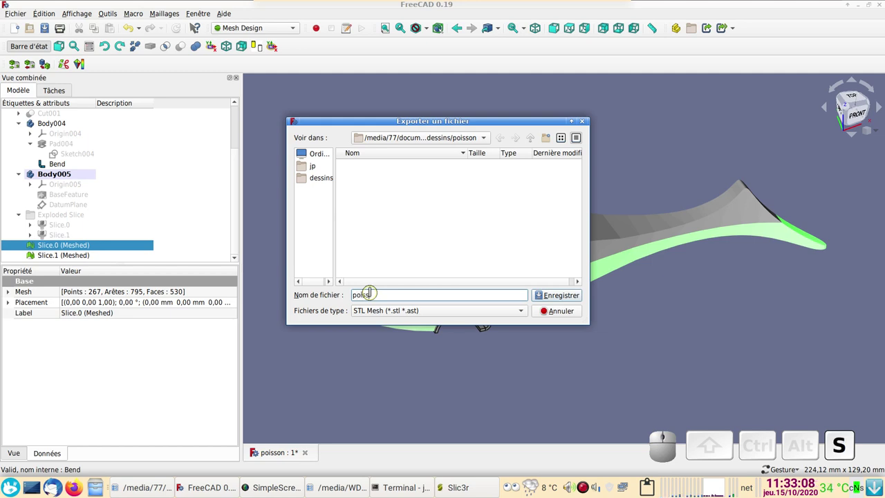
key("b")
key("a")
key("s")
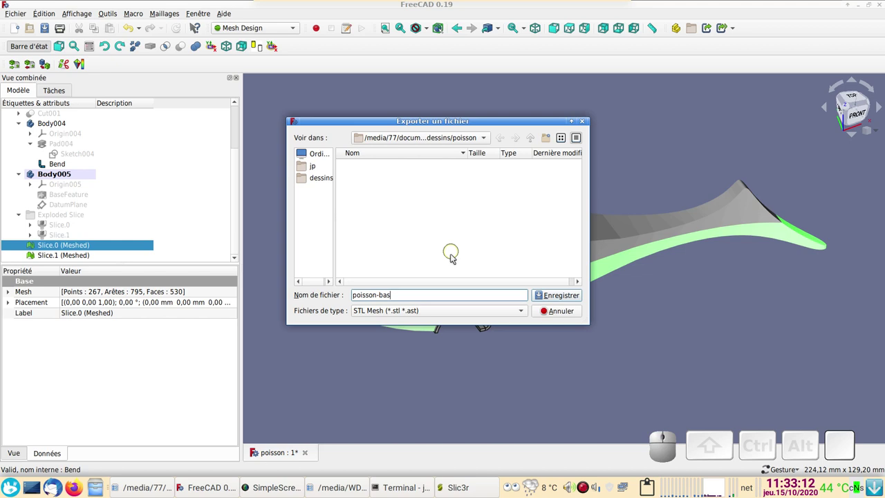
key("KP_Decimal")
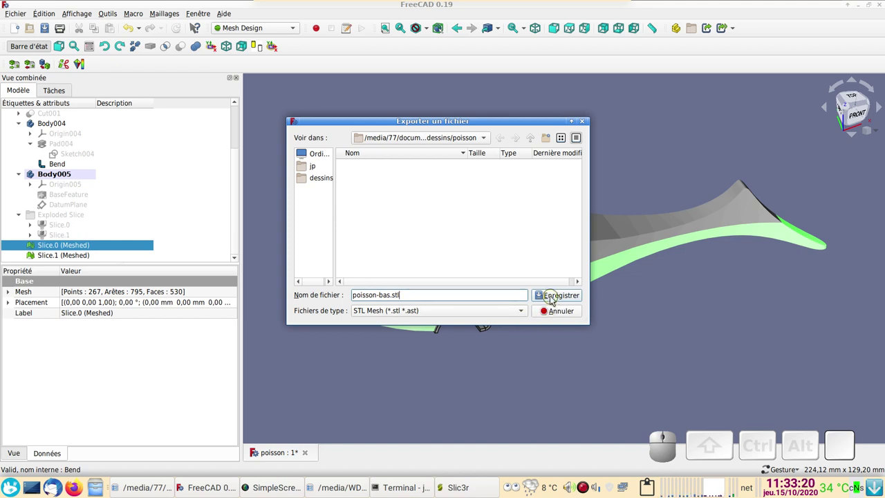
left_click(555, 299)
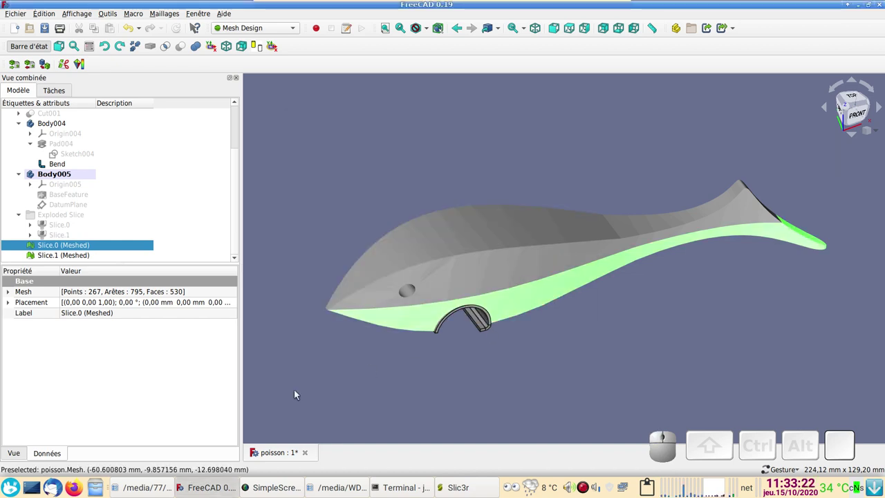
left_click(164, 488)
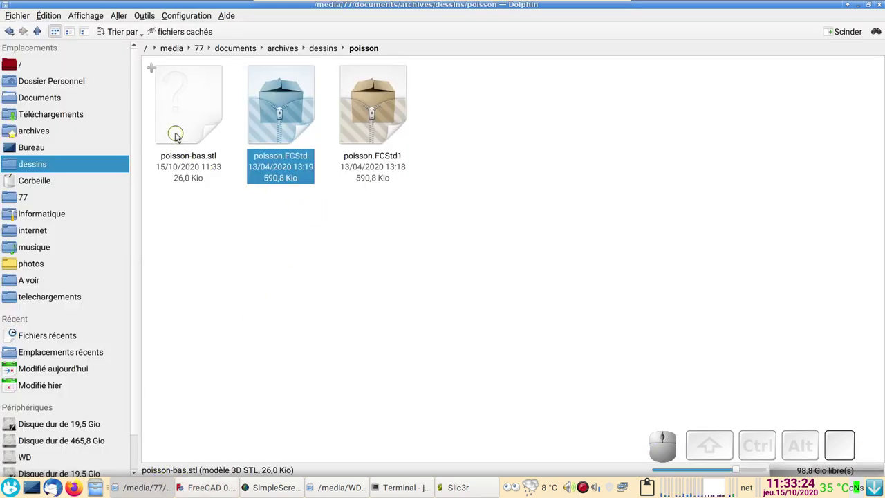
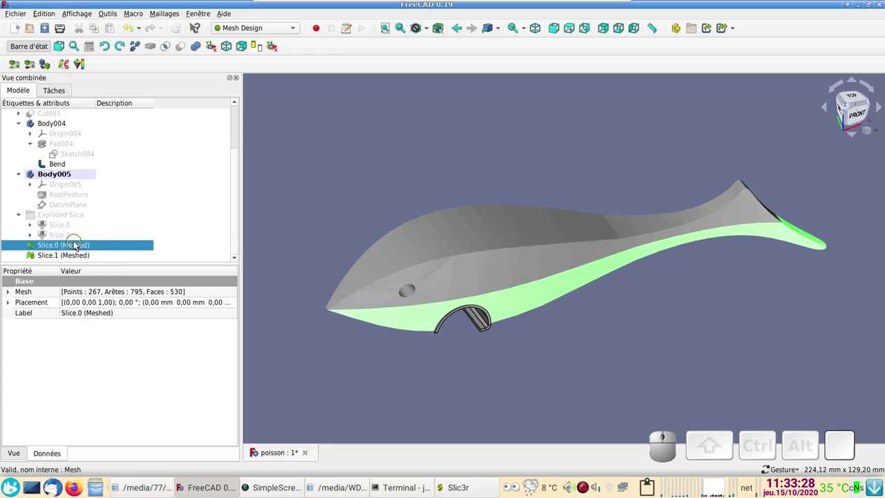
Hide the lower mesh and export Slice.1 (Meshed) as poisson-haut.stl beside poisson-bas.stl.
key("space")
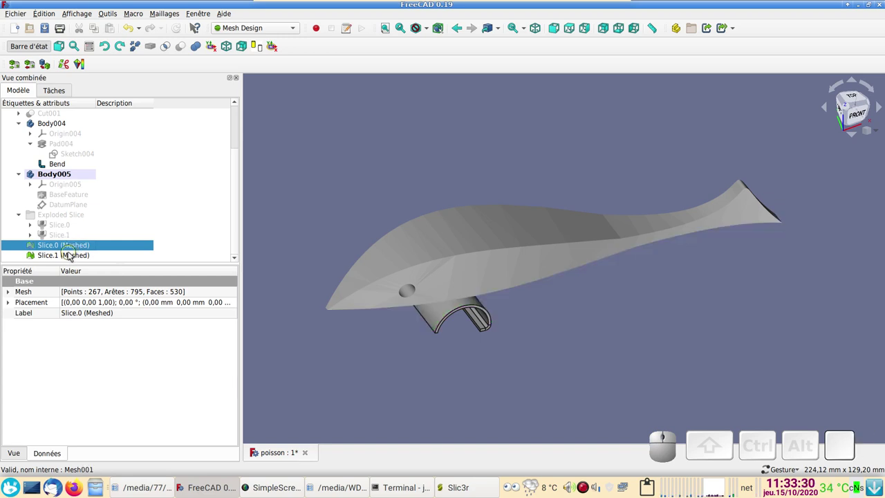
left_click(72, 255)
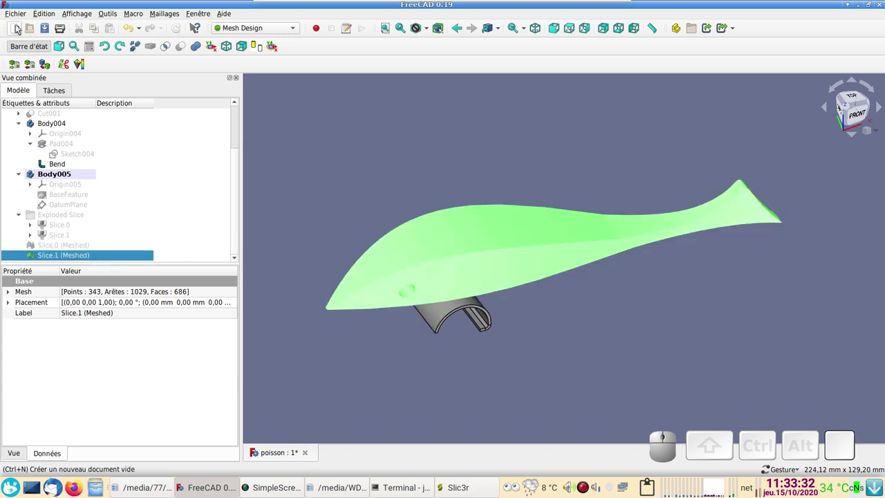
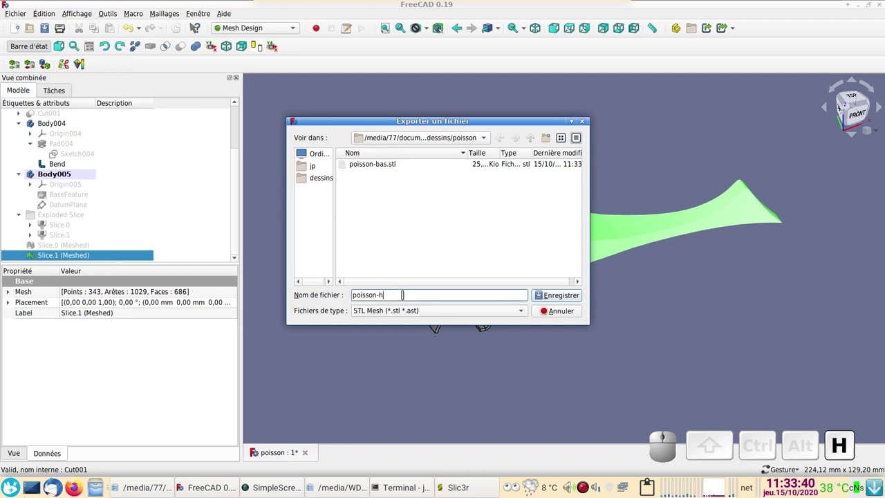
key("t")
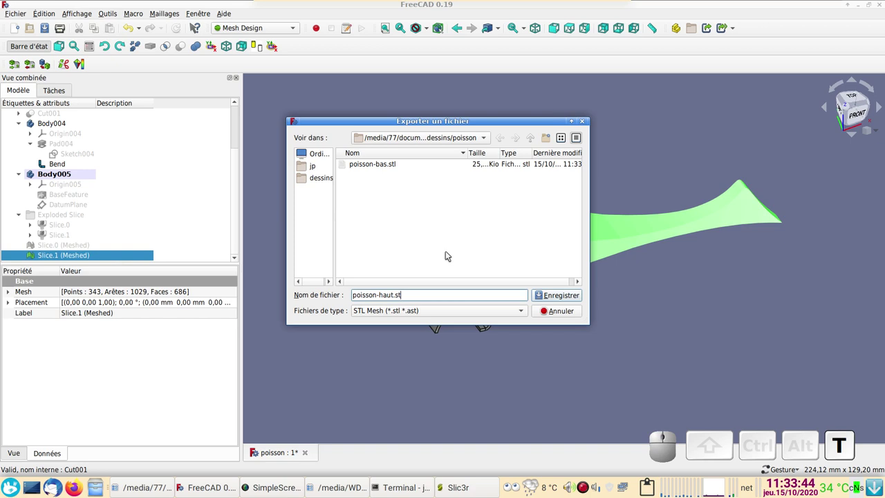
left_click(558, 295)
key("space")
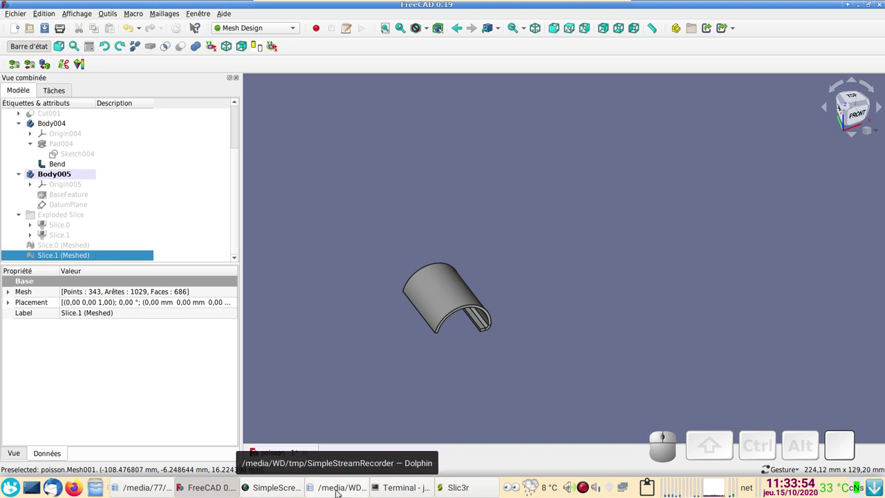
Bring Dolphin forward on the poisson folder showing poisson-bas.stl and poisson-haut.stl.
left_click(159, 488)
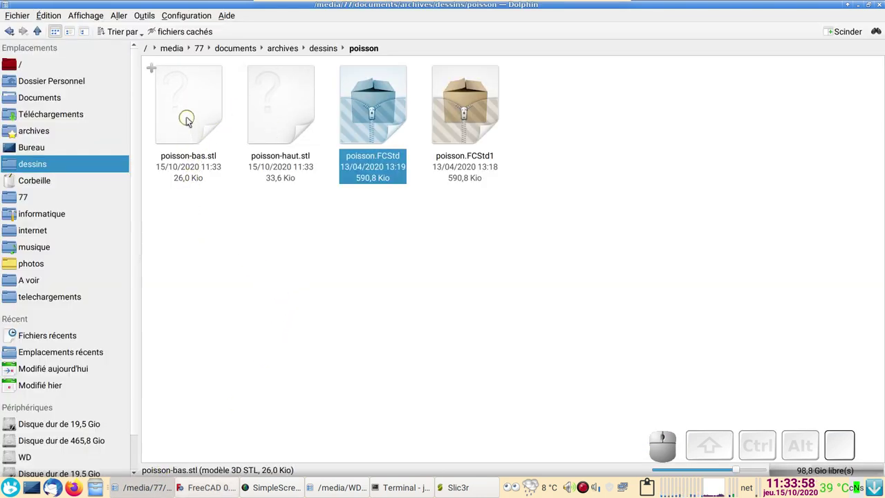
Load poisson-bas.stl onto the print bed and select the fish half.
left_click_drag(192, 105, 330, 261)
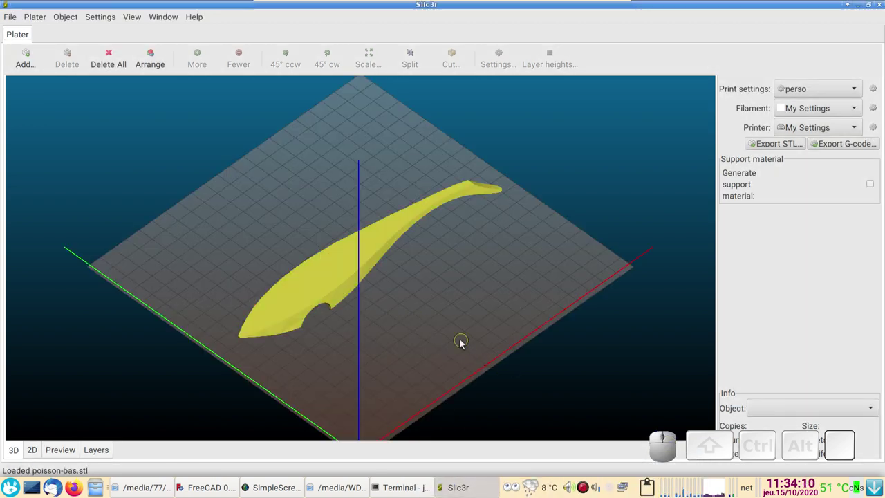
scroll("up", 3)
scroll("down", 3)
left_click_drag(439, 342, 427, 265)
left_click_drag(414, 289, 224, 262)
scroll("up", 3)
left_click(300, 264)
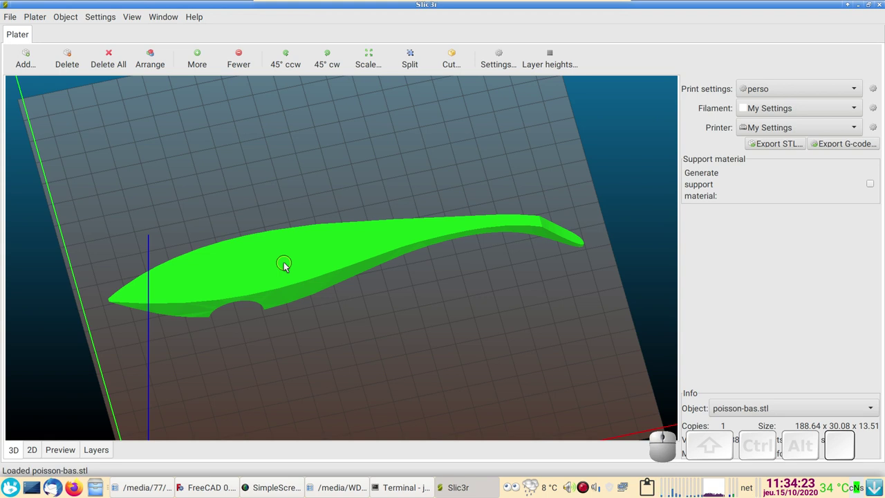
Flip the fish half 180° around the X axis via the Rotate menu.
right_click(288, 266)
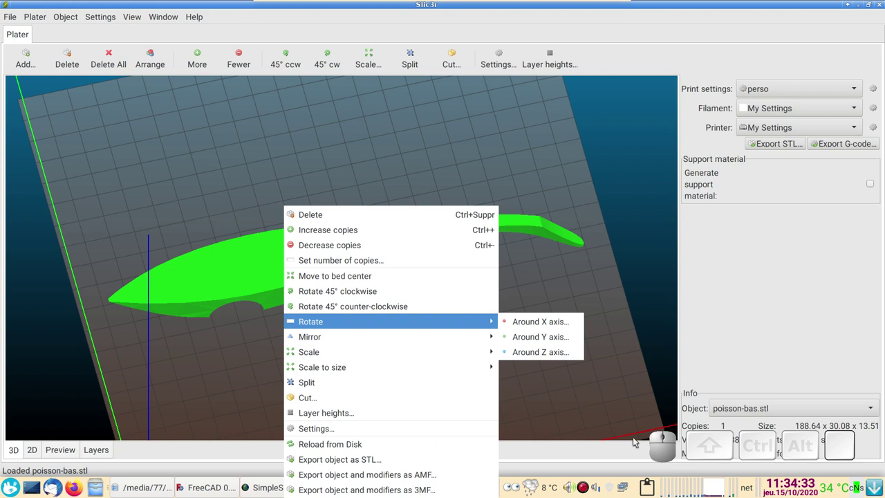
left_click(563, 325)
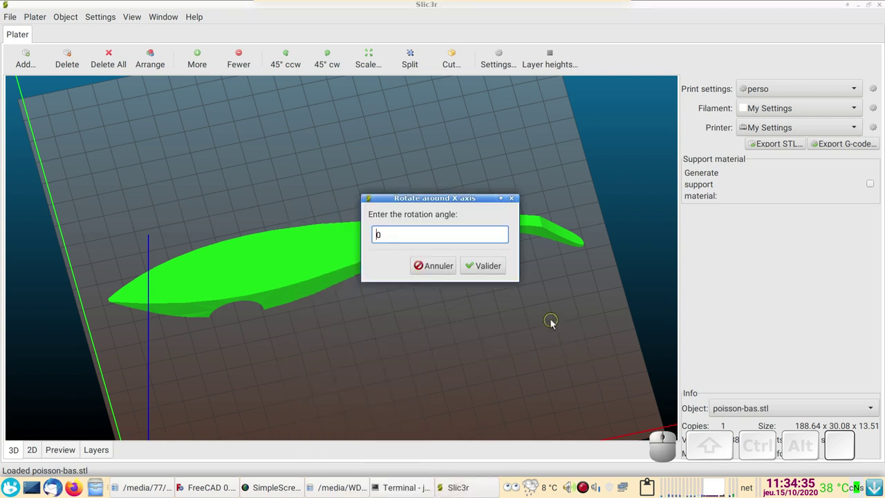
key("KP_1")
key("KP_8")
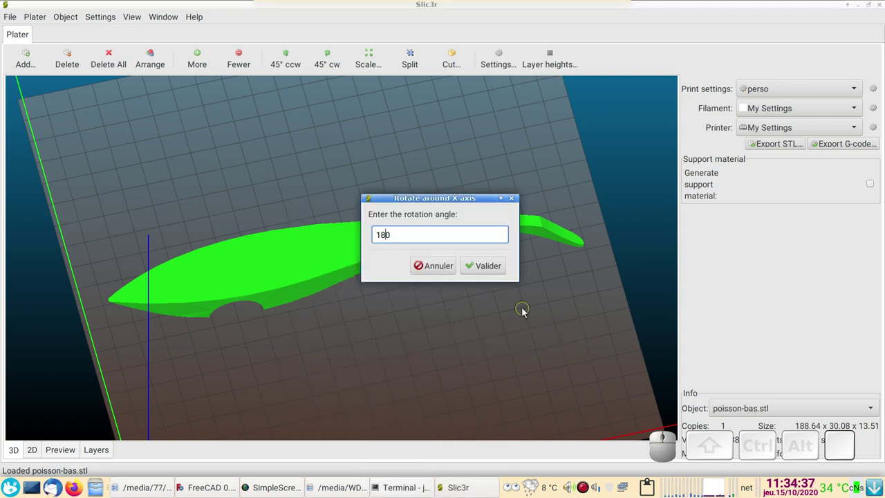
left_click(489, 270)
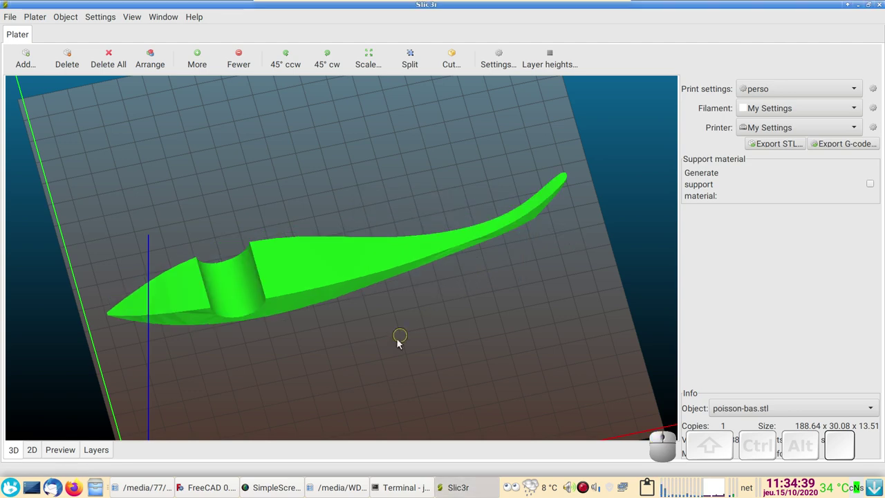
Inspect the flipped half's sliced perimeter and infill toolpaths in the Preview.
left_click_drag(423, 360, 627, 252)
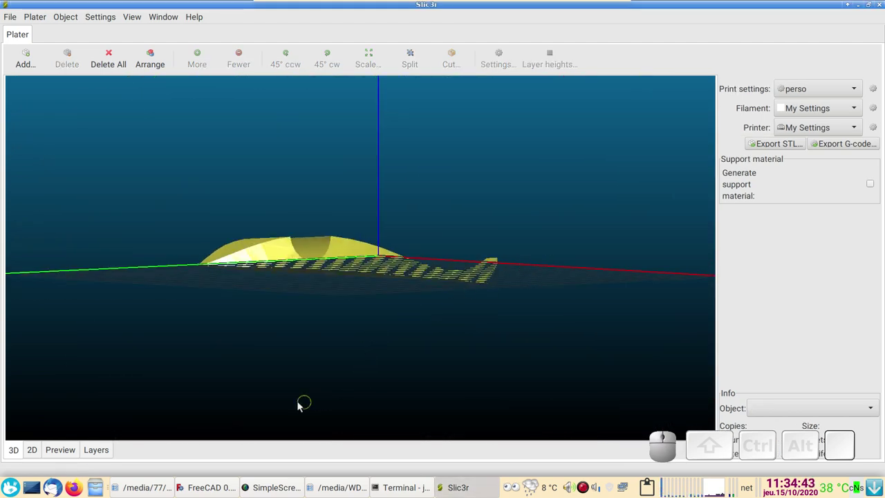
left_click(67, 452)
scroll("up", 3)
left_click_drag(287, 333, 357, 245)
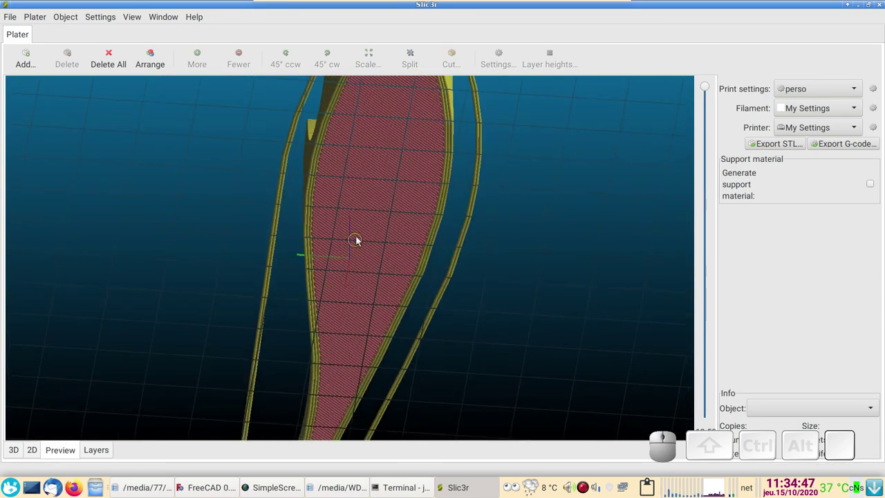
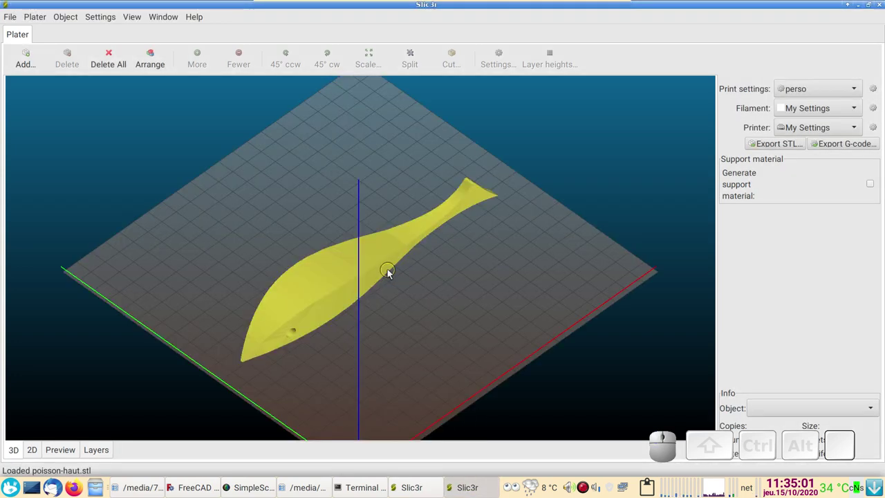
Preview the top half's layers and export it as poisson-haut.gcode into the poisson folder.
scroll("up", 3)
scroll("down", 3)
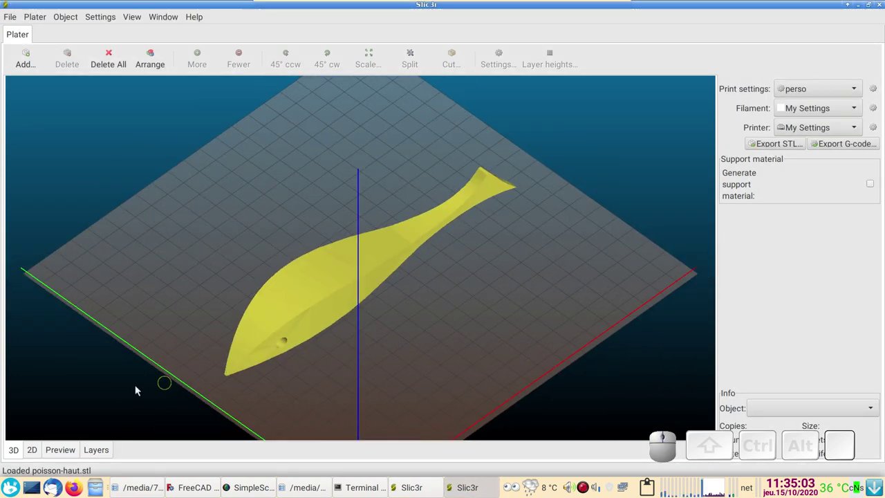
left_click(61, 451)
left_click_drag(364, 403, 435, 283)
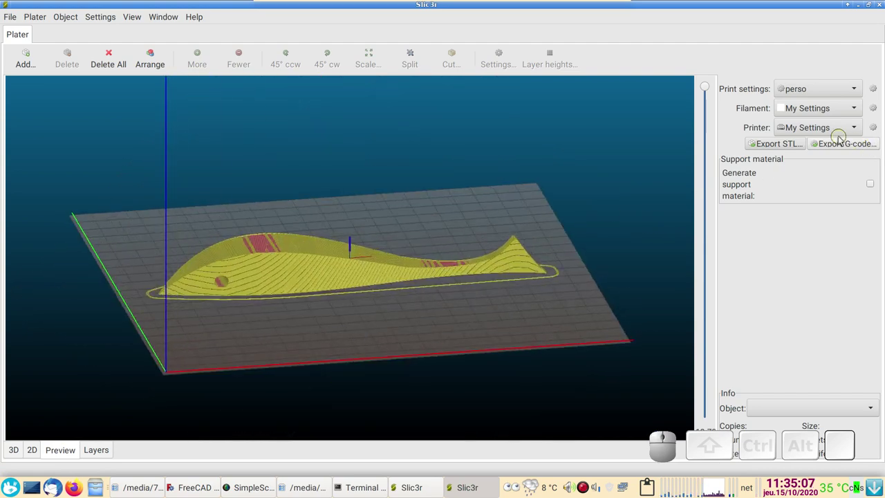
left_click(842, 146)
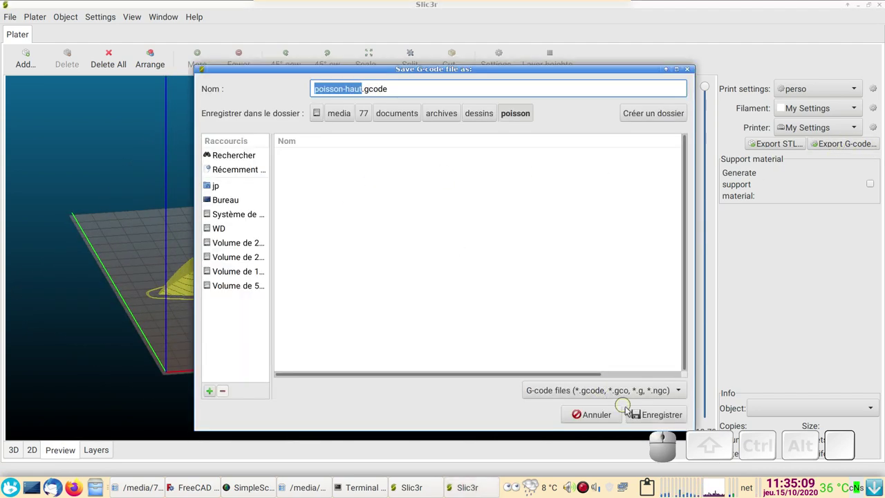
left_click(660, 413)
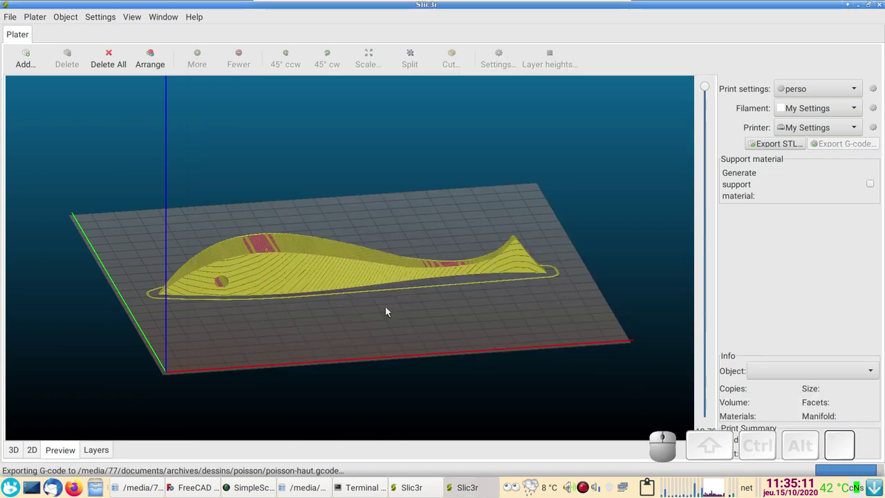
In the other Slic3r window, export the bottom half as poisson-bas.gcode.
left_click(409, 487)
left_click(830, 146)
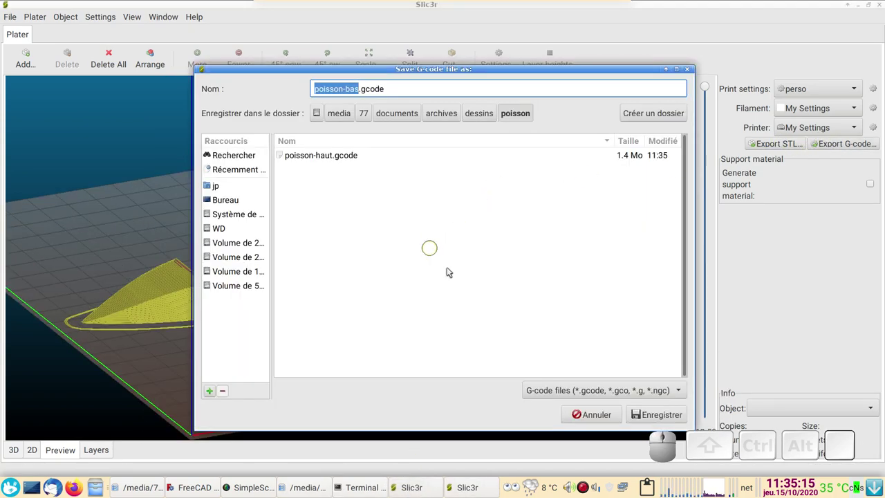
left_click(650, 413)
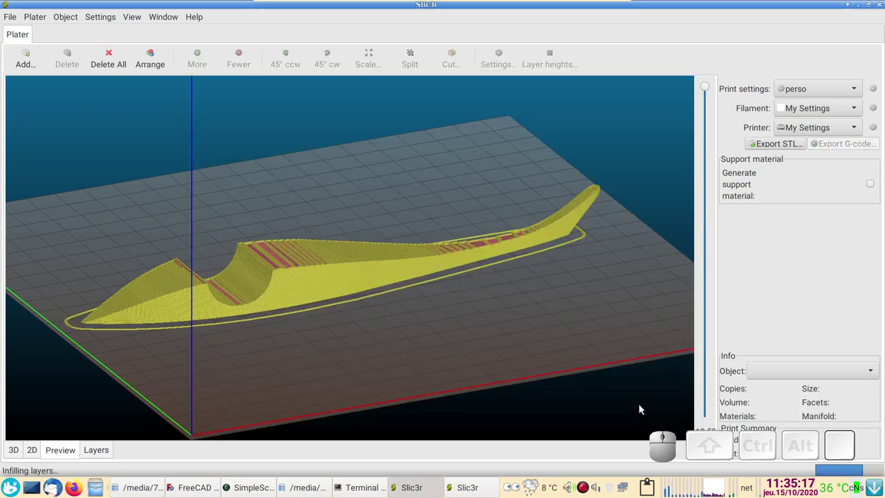
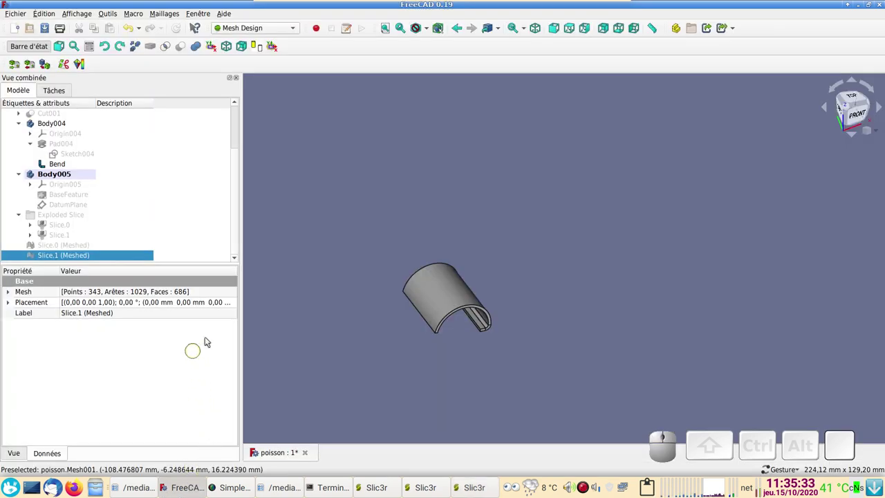
Select Cut001 in the model tree and make the whole fish visible again.
scroll("up", 3)
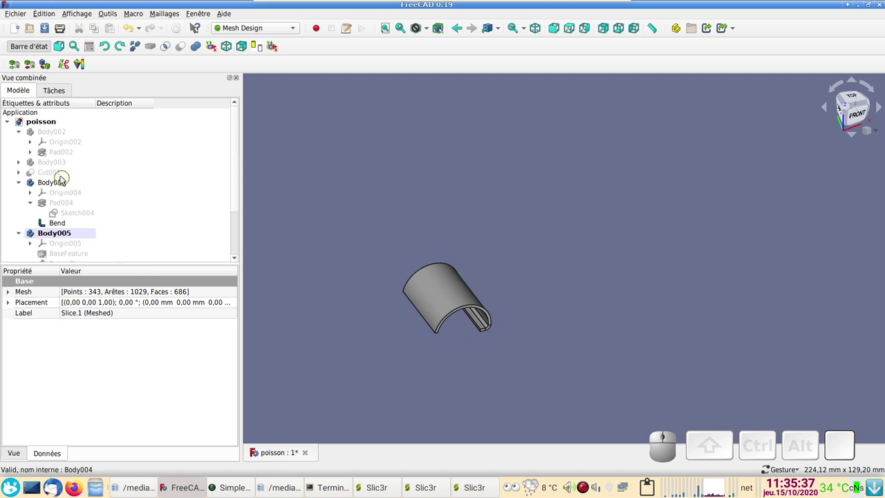
left_click(63, 177)
key("space")
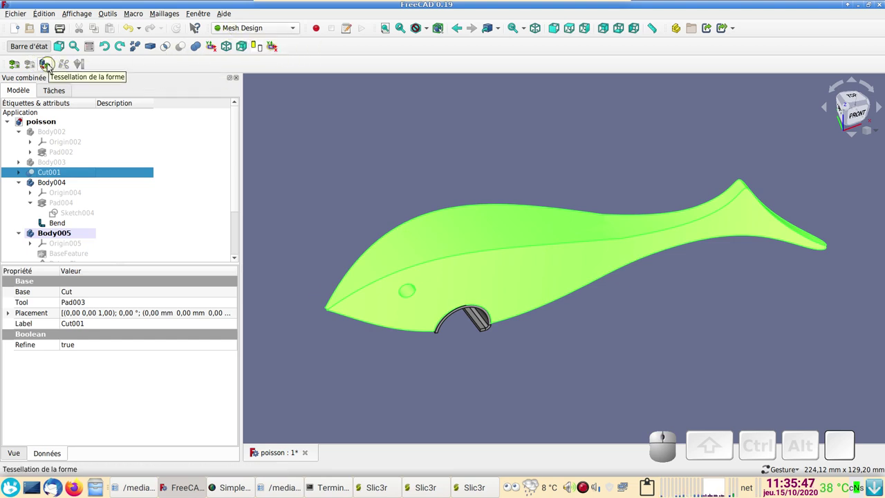
Tessellate Cut001 with Standard settings, creating Cut001 (Meshed).
left_click(48, 66)
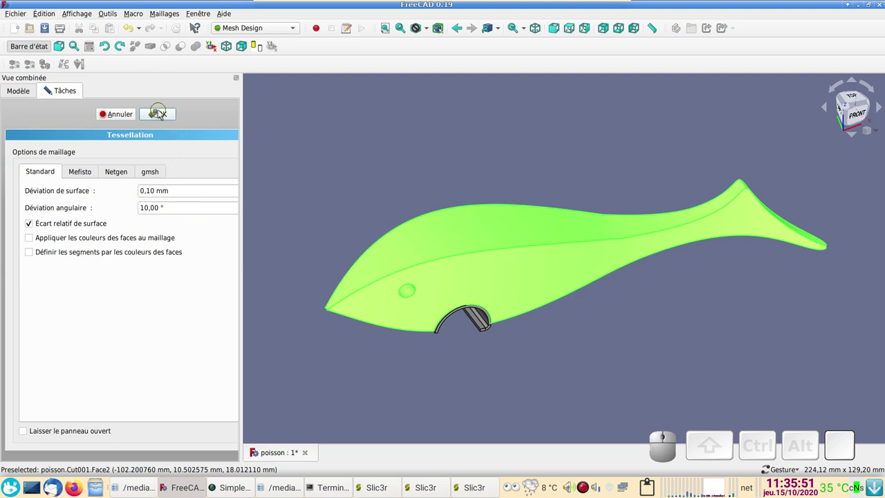
left_click(162, 114)
scroll("down", 3)
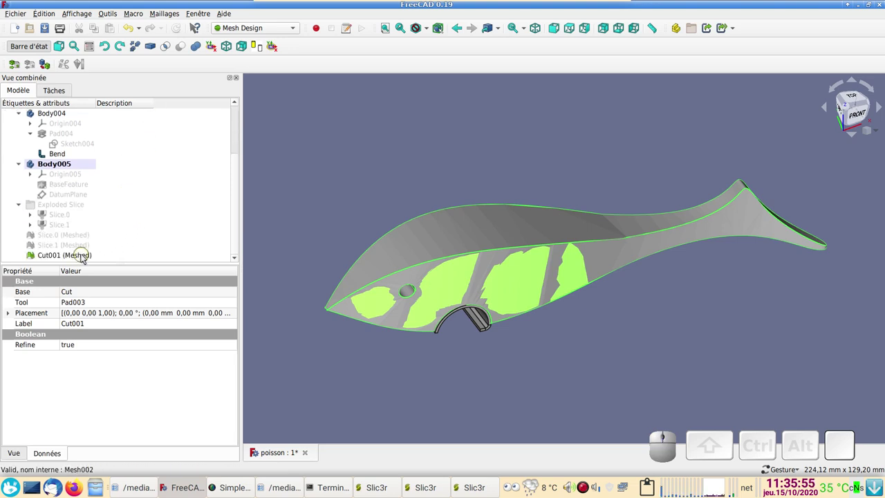
Select the whole-fish mesh Cut001 (Meshed) and start exporting it to a file.
left_click(84, 259)
left_click(23, 20)
left_click(48, 152)
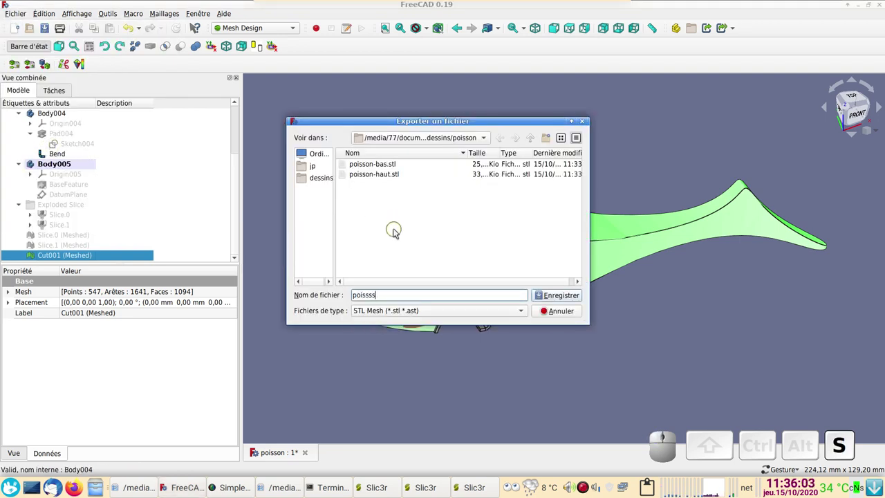
Name the export poissson.stl and save it into the poisson folder.
key("Insert")
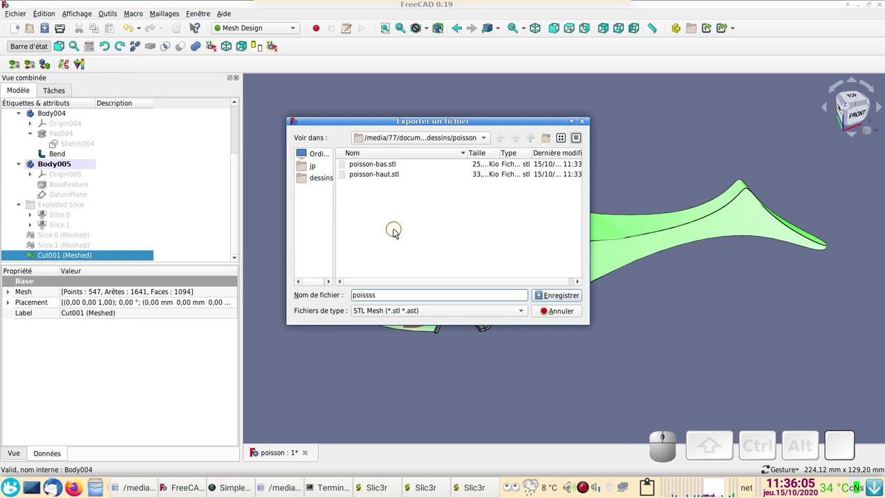
key("BackSpace")
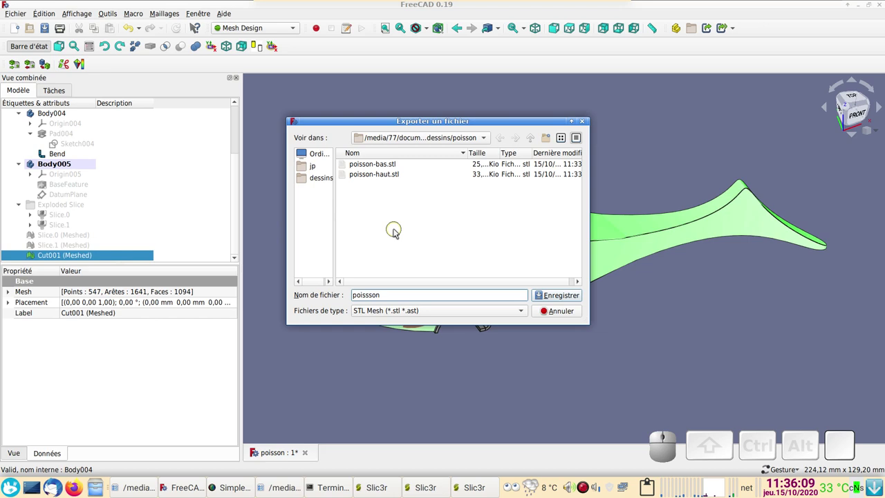
key("BackSpace")
key("n")
key("KP_Decimal")
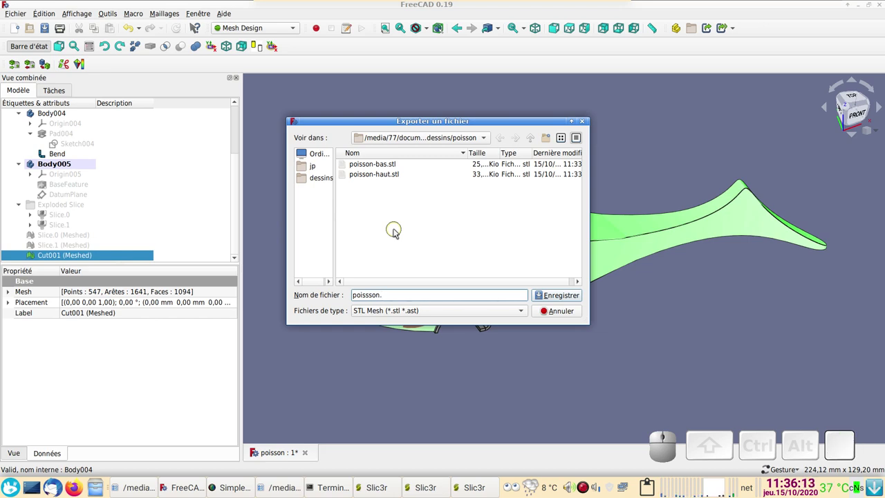
key("s")
key("l")
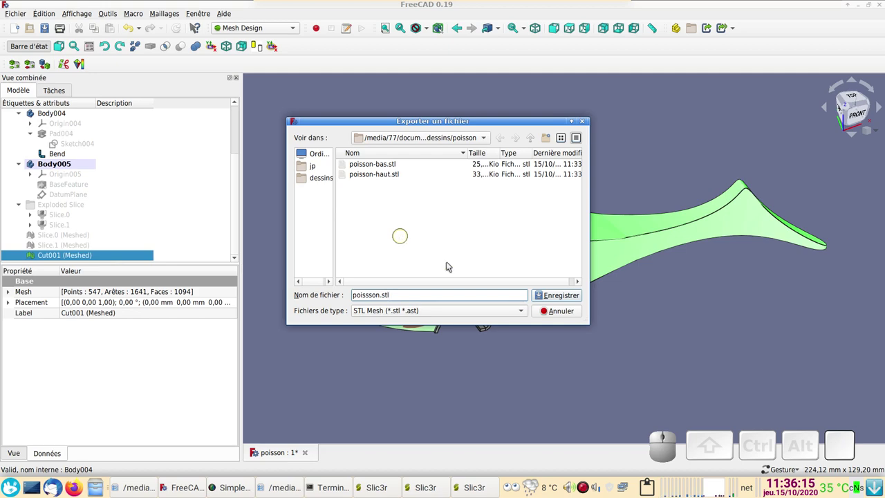
left_click(571, 294)
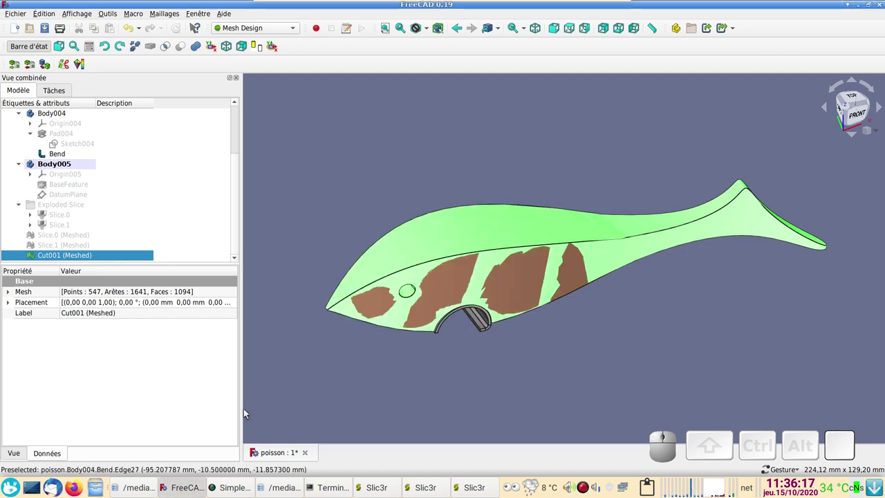
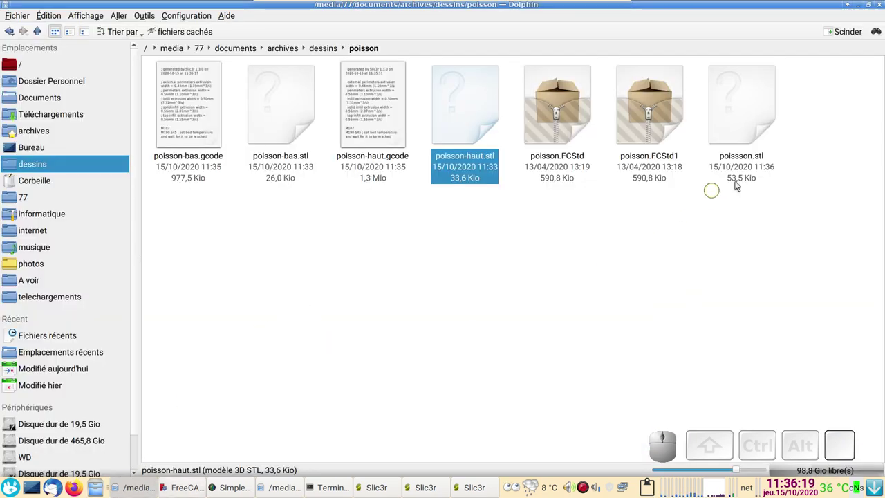
Load poissson.stl onto the Slic3r bed and select the whole fish.
left_click_drag(747, 113, 312, 249)
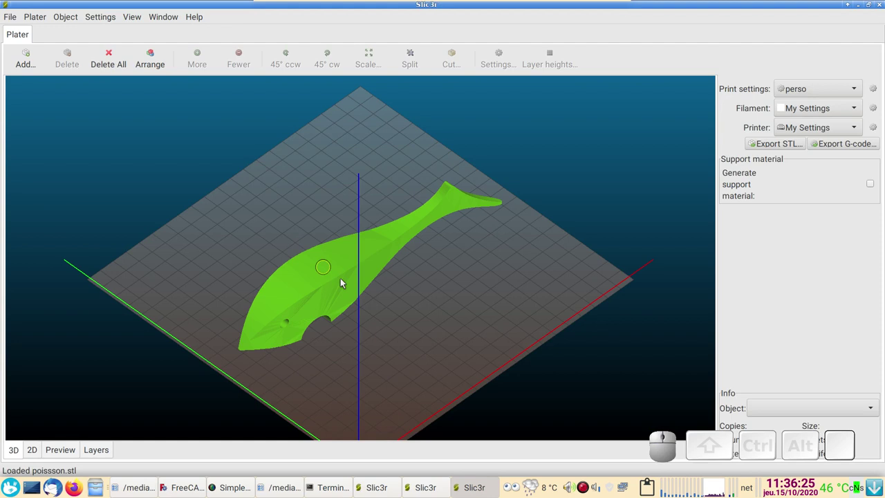
scroll("up", 3)
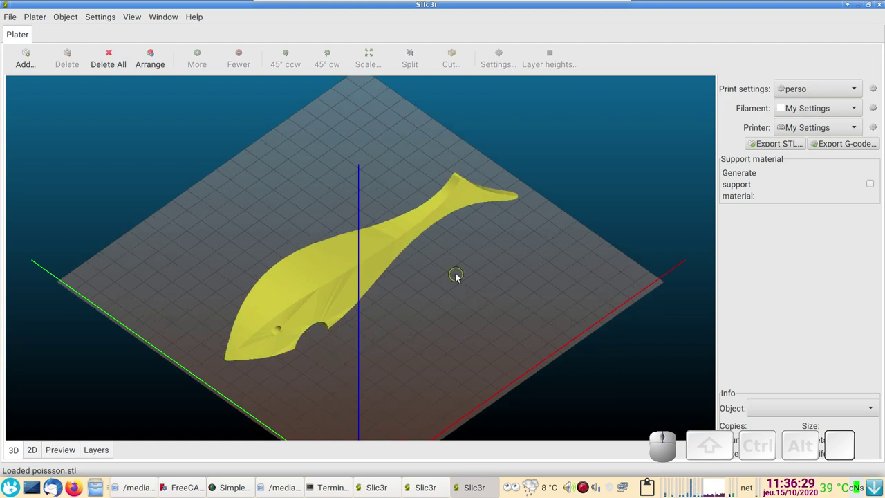
left_click(343, 243)
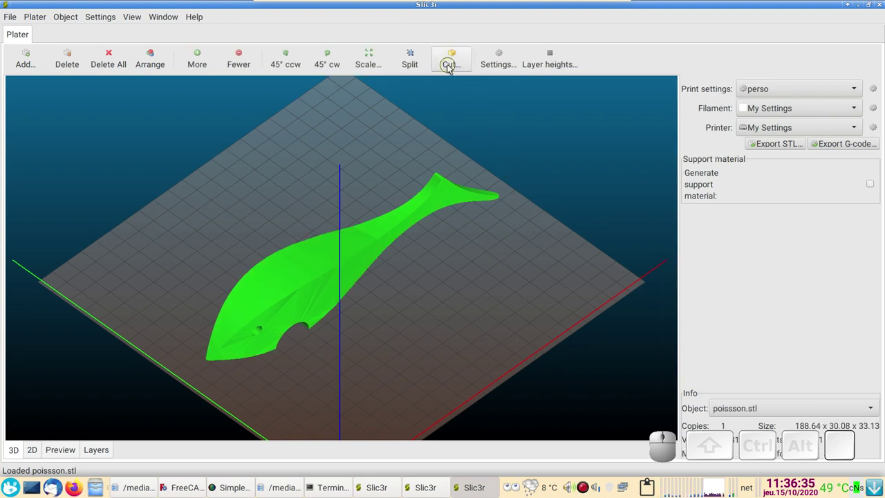
Cut the fish at Z 16.5, keeping both upper and lower parts unrotated.
left_click(451, 68)
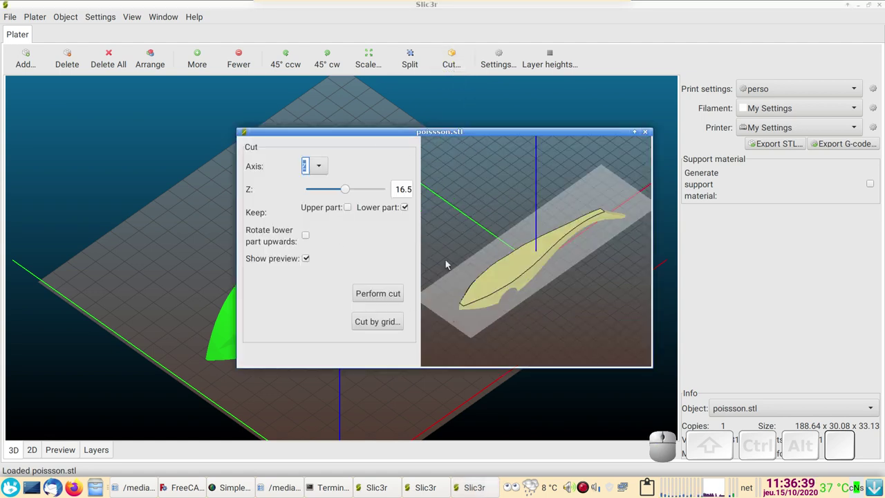
scroll("up", 3)
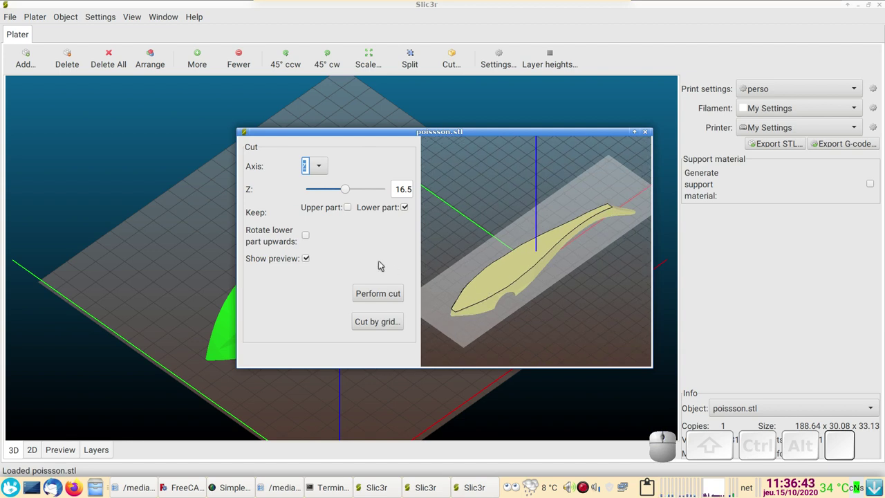
left_click(310, 237)
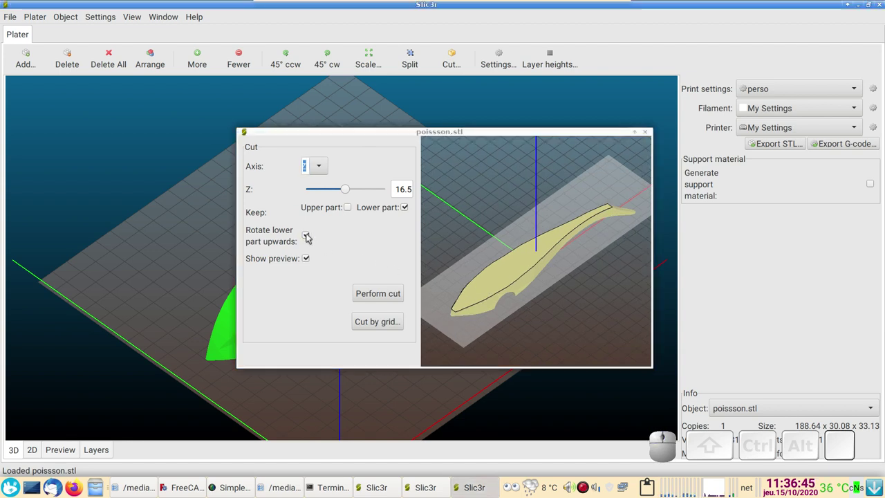
left_click(310, 238)
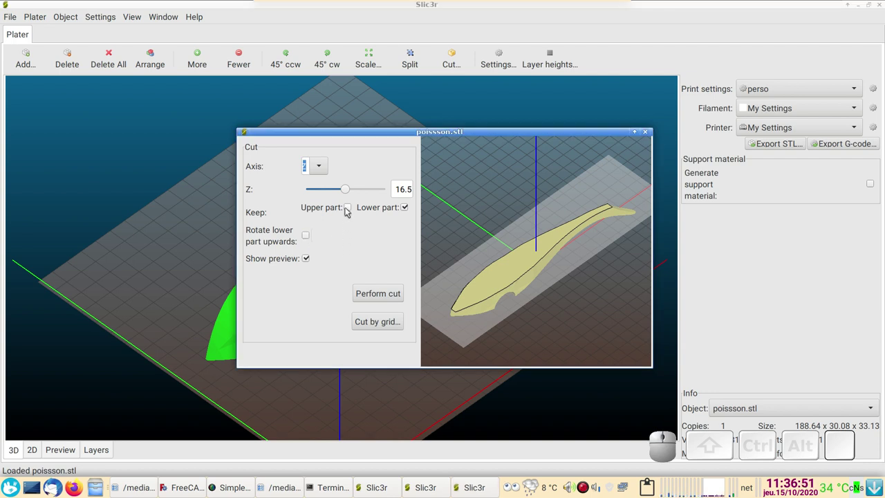
left_click(349, 211)
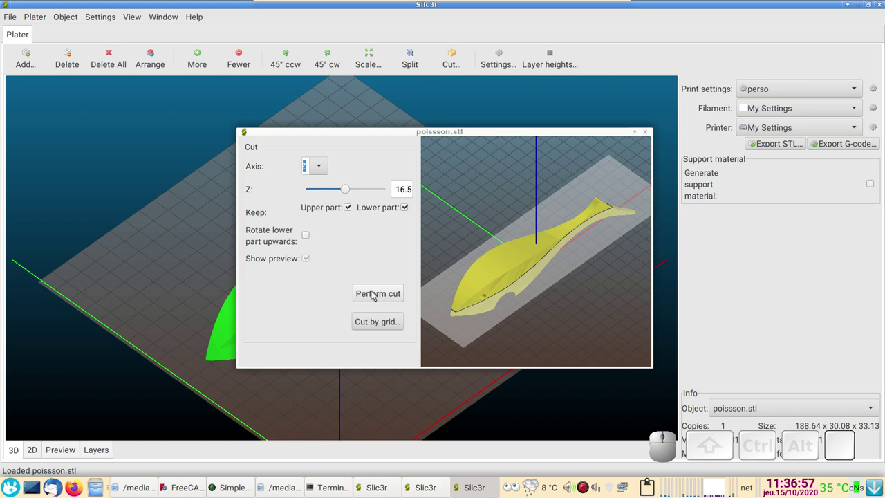
left_click(378, 297)
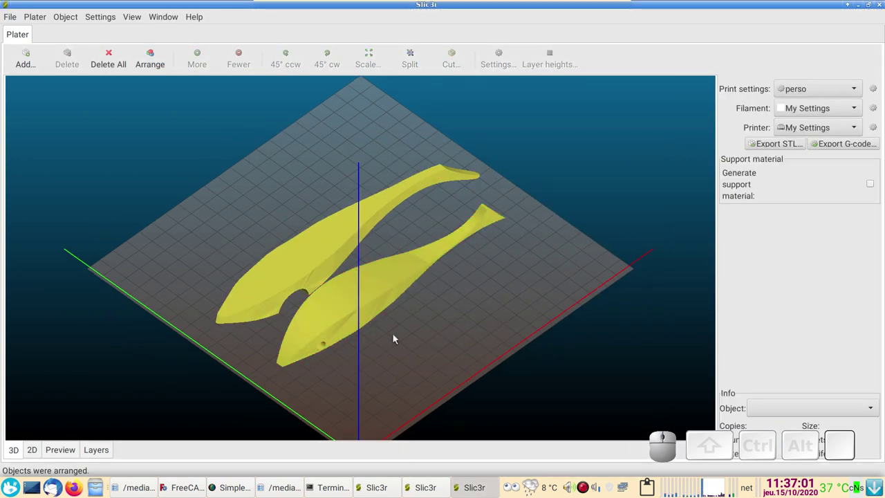
Select the upper fish half on the bed.
left_click(397, 338)
left_click_drag(440, 357, 326, 282)
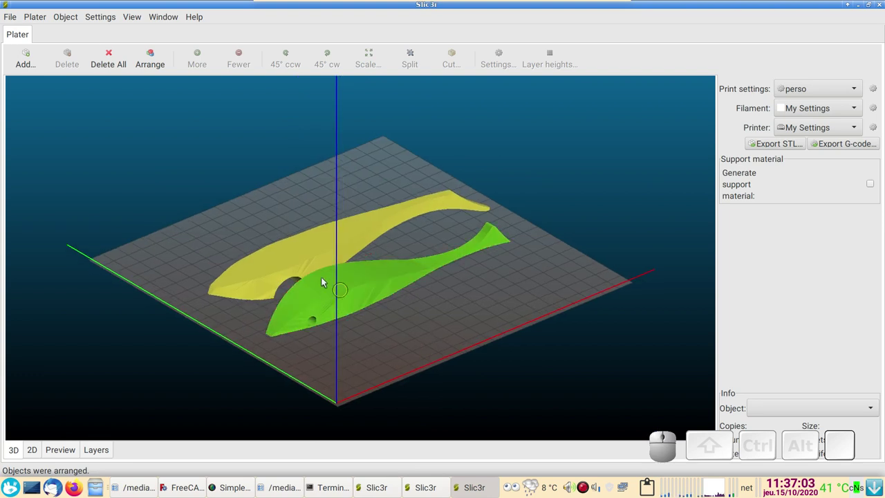
left_click(301, 253)
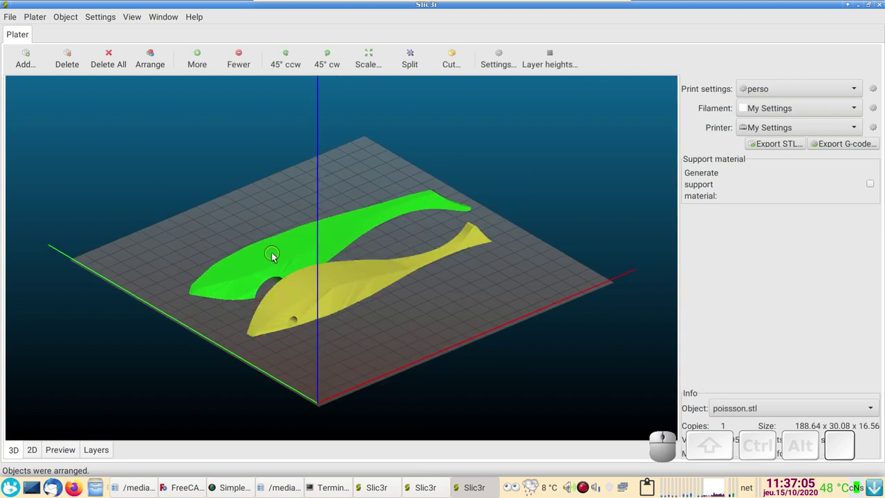
Rotate the upper half 180° around the X axis so it lies flipped.
right_click(276, 257)
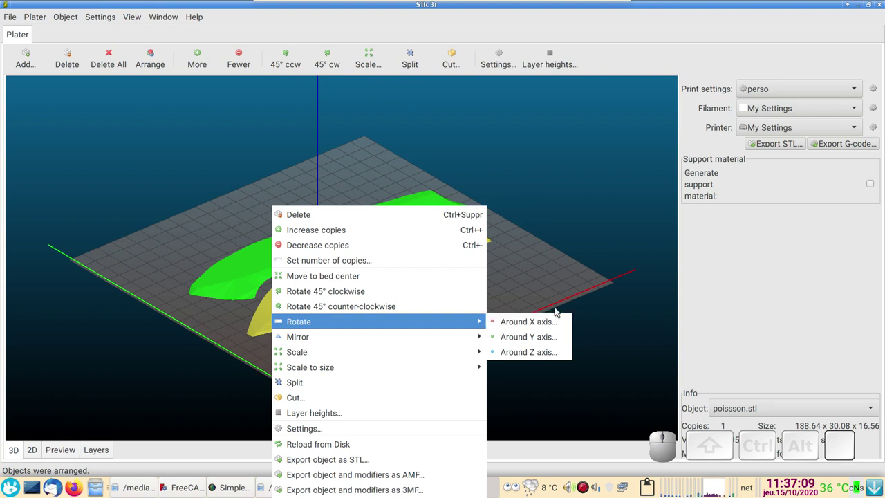
left_click(543, 320)
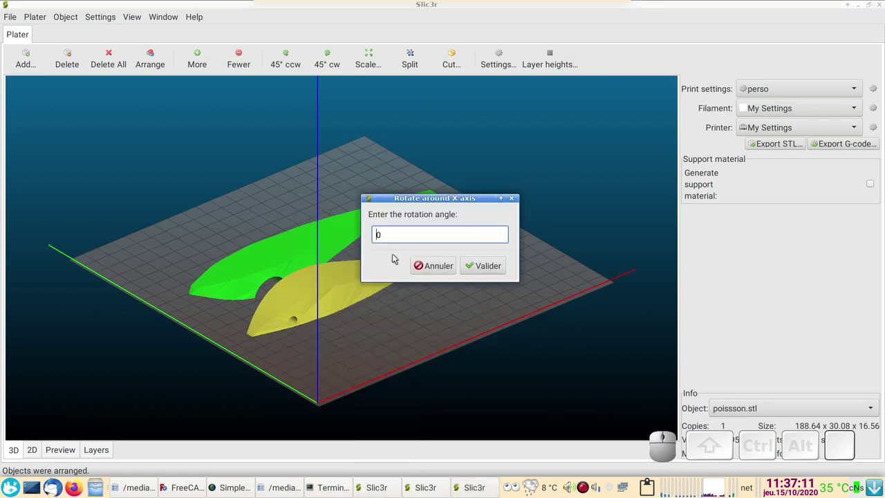
key("KP_1")
key("KP_8")
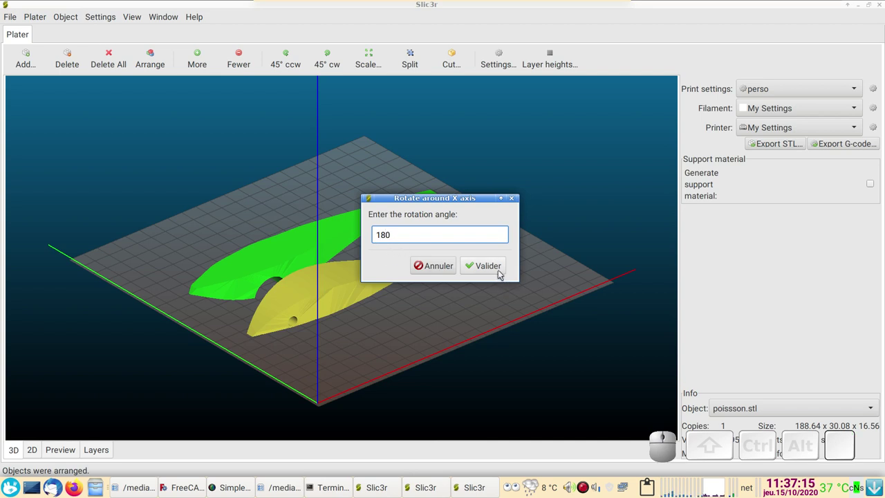
left_click(497, 269)
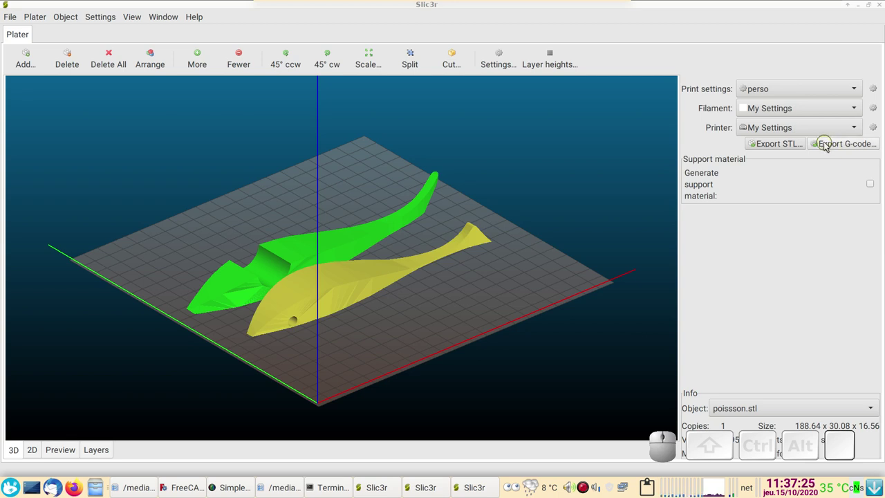
Export the bed with both halves as /home/jp/poissson.gcode.
left_click(829, 146)
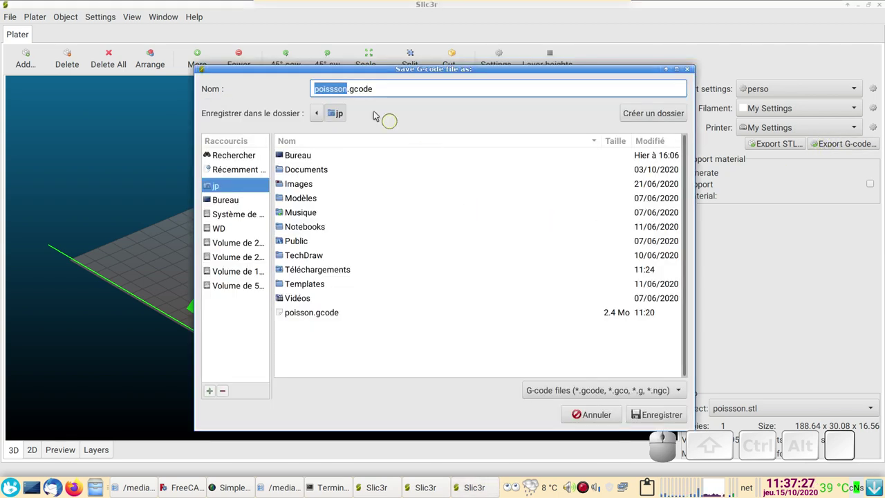
left_click(648, 412)
scroll("up", 3)
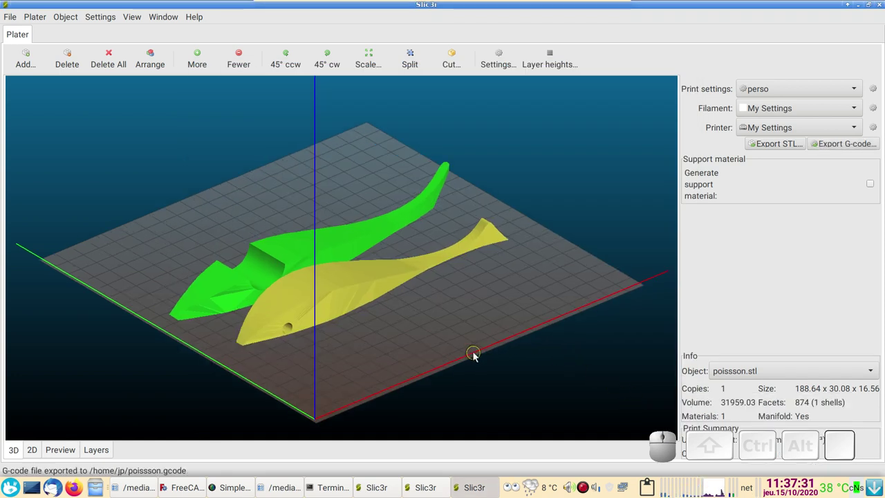
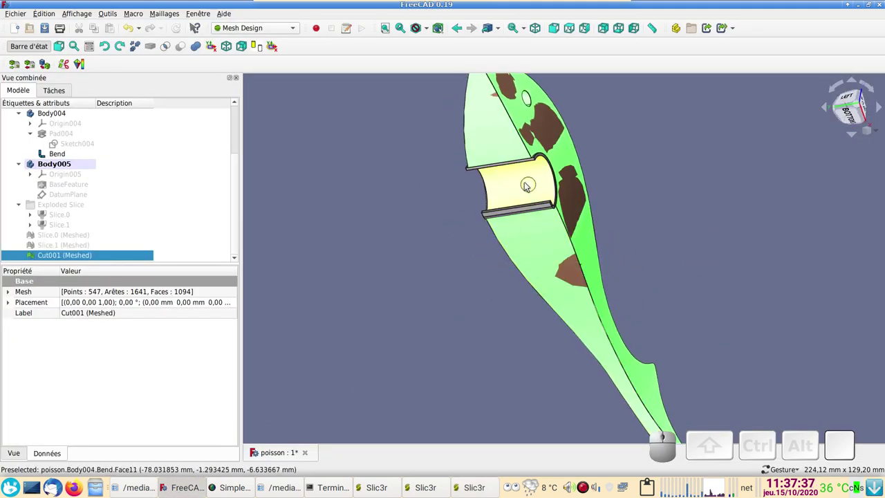
Orbit the whole fish opener model to inspect it from several angles.
left_click(443, 155)
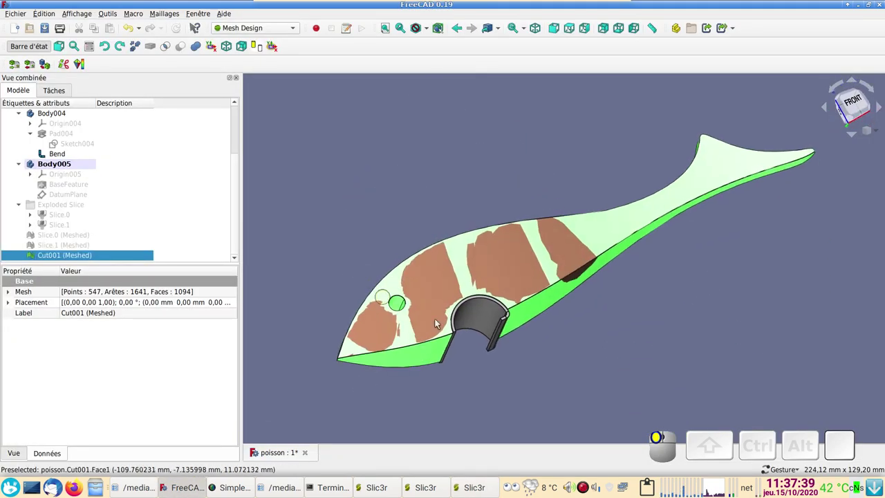
left_click_drag(658, 369, 604, 355)
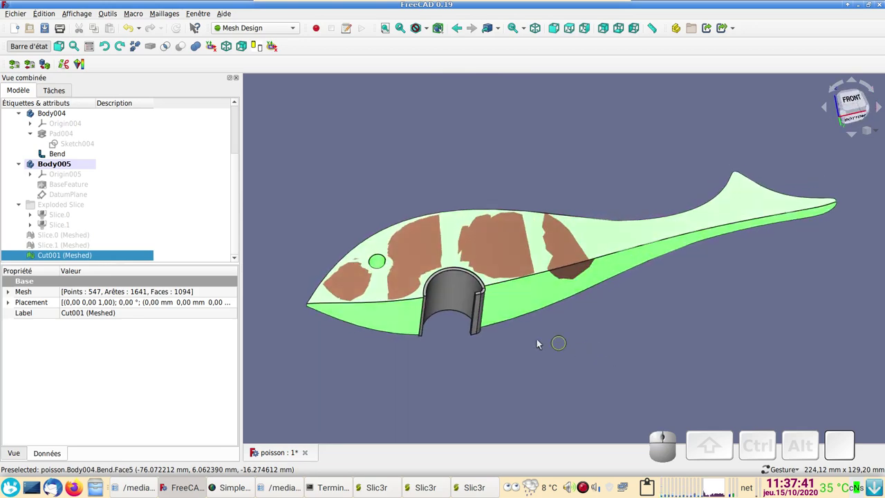
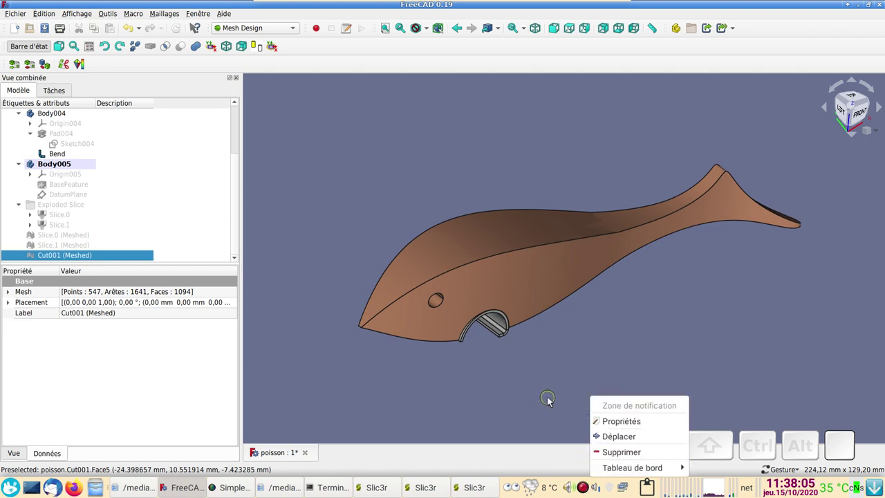
left_click(552, 400)
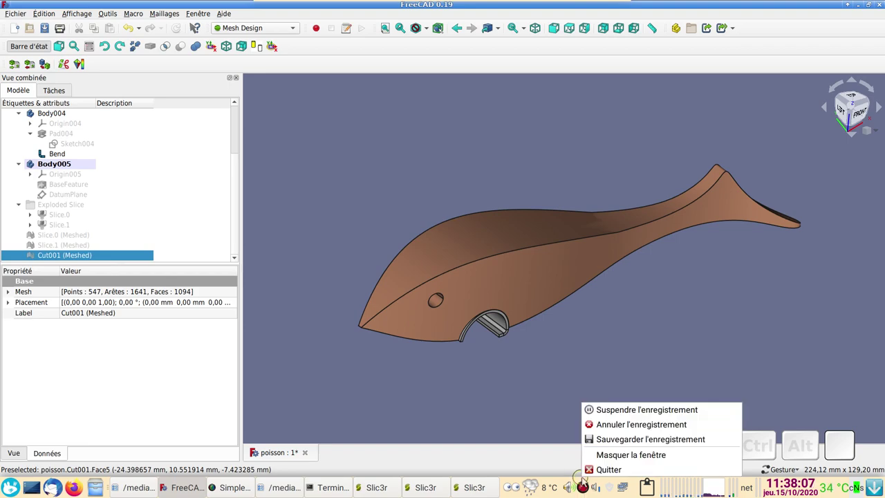